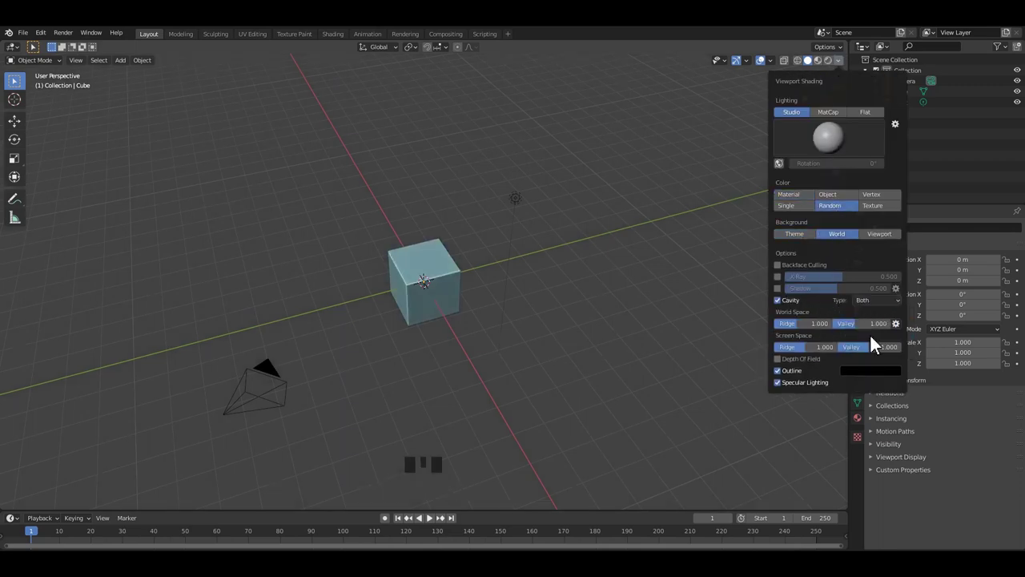
# Step: Select and delete the default cube, camera and light from the scene
pyautogui.moveTo(686, 294); pyautogui.dragTo(558, 300)
pyautogui.scroll(3)
pyautogui.moveTo(490, 287); pyautogui.dragTo(545, 269)
pyautogui.scroll(3)
pyautogui.scroll(-3)
pyautogui.moveTo(545, 281); pyautogui.dragTo(573, 272)
pyautogui.press('a')
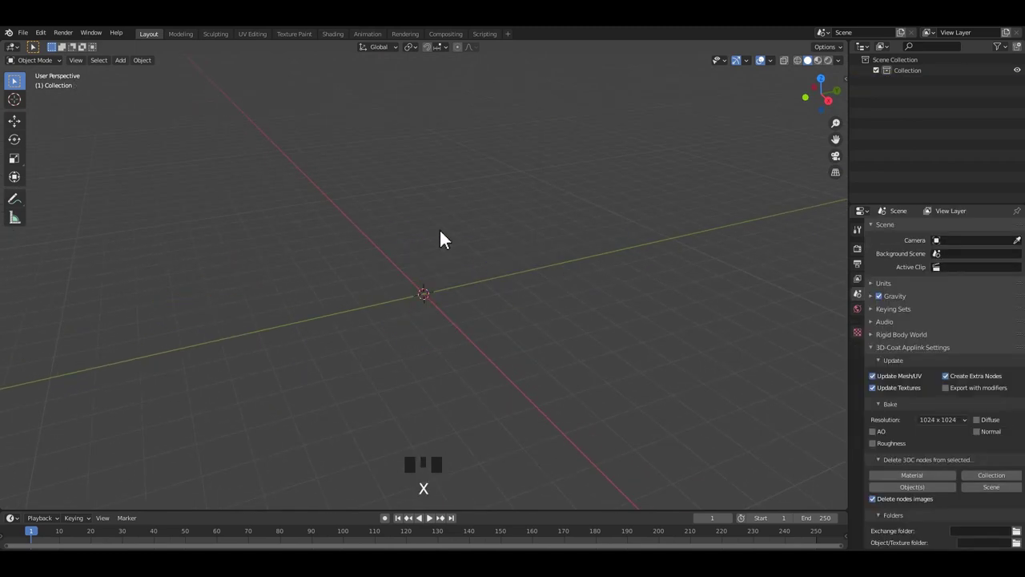
pyautogui.moveTo(379, 219); pyautogui.dragTo(433, 223)
pyautogui.middleClick(428, 220)
pyautogui.click(427, 220)
# Step: Add a new cylinder mesh from the Shift+A Mesh menu as the baluster base
pyautogui.press('shift+a')
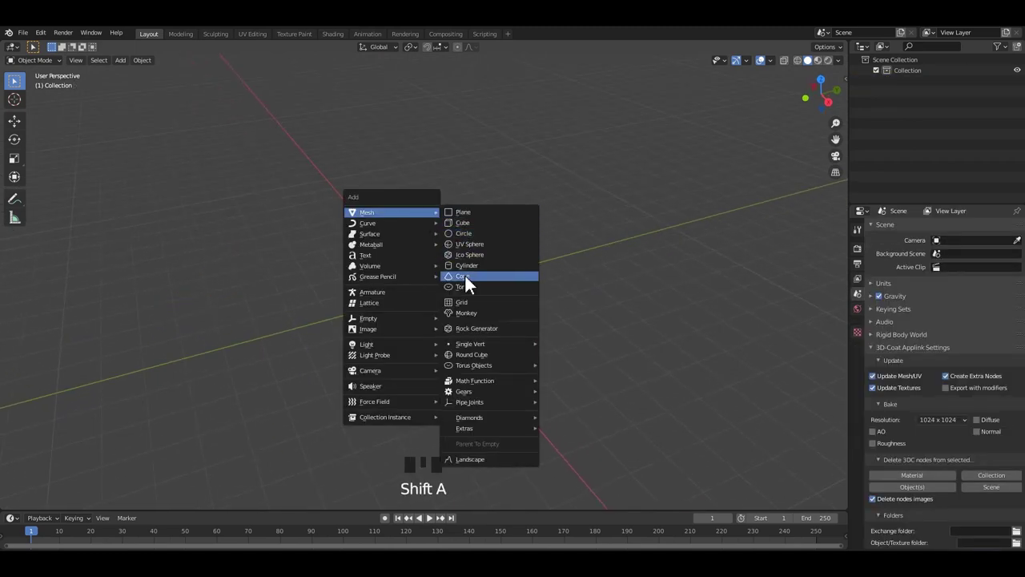
pyautogui.scroll(3)
pyautogui.moveTo(74, 503); pyautogui.dragTo(453, 250)
pyautogui.click(453, 250)
pyautogui.moveTo(453, 250); pyautogui.dragTo(515, 313)
pyautogui.middleClick(516, 313)
pyautogui.moveTo(17, 127); pyautogui.dragTo(866, 408)
pyautogui.moveTo(904, 403); pyautogui.dragTo(749, 382)
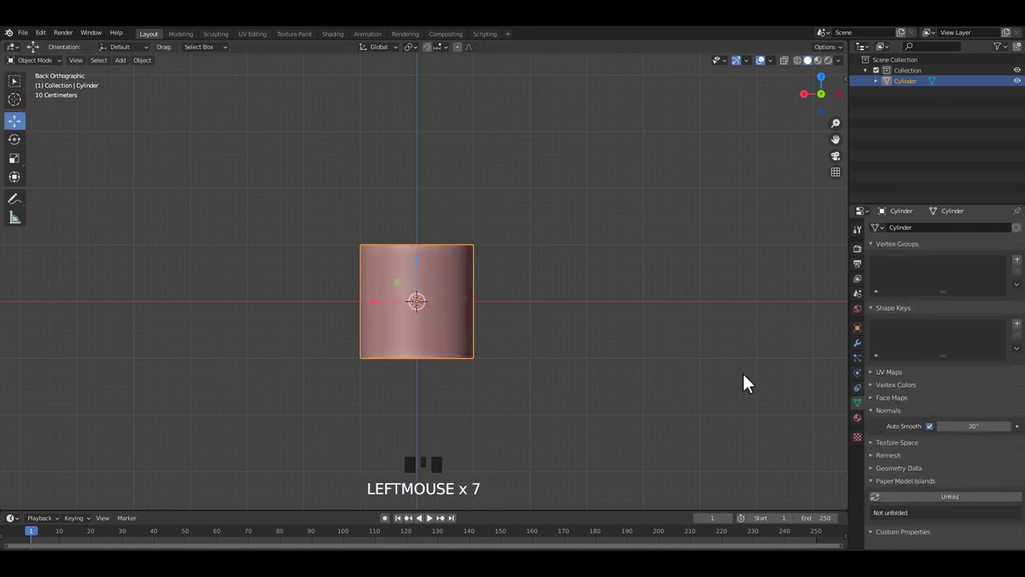
# Step: Shade the cylinder smooth with auto smooth, apply its transforms and enter Edit Mode
pyautogui.click(587, 319)
pyautogui.click(428, 298)
pyautogui.scroll(3)
pyautogui.moveTo(458, 321); pyautogui.dragTo(445, 309)
pyautogui.click(445, 309)
pyautogui.scroll(-3)
pyautogui.middleClick(495, 289)
pyautogui.press('ctrl+a')
pyautogui.middleClick(494, 317)
pyautogui.press('Tab')
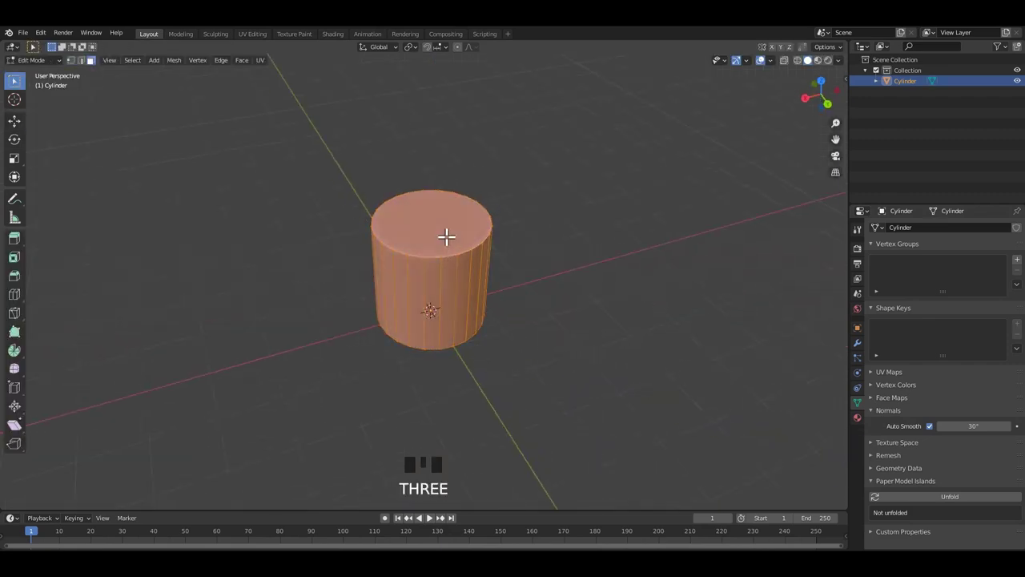
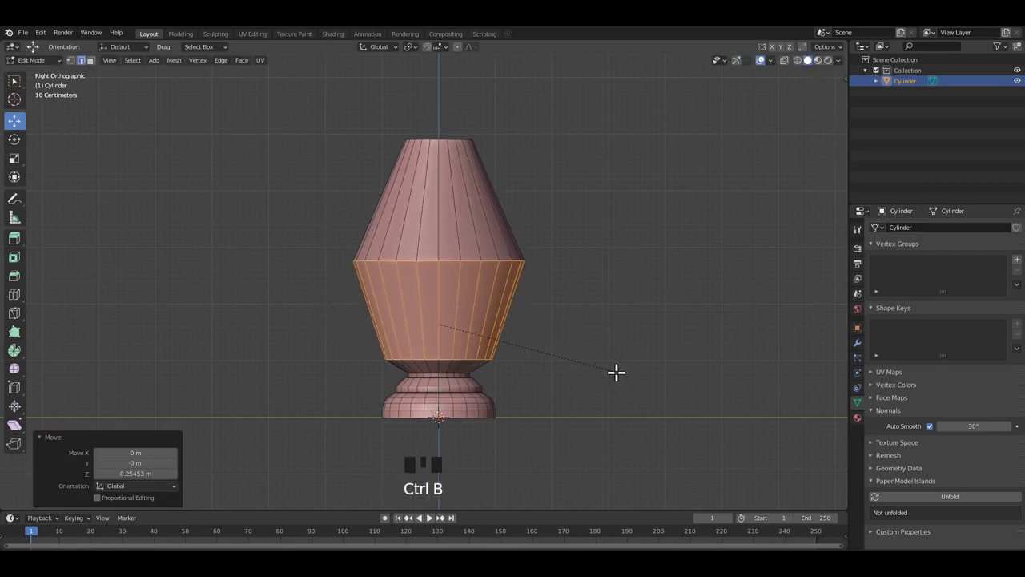
# Step: Widen the selected top ring and extrude a new band from it to start the flaring neck
pyautogui.press('s')
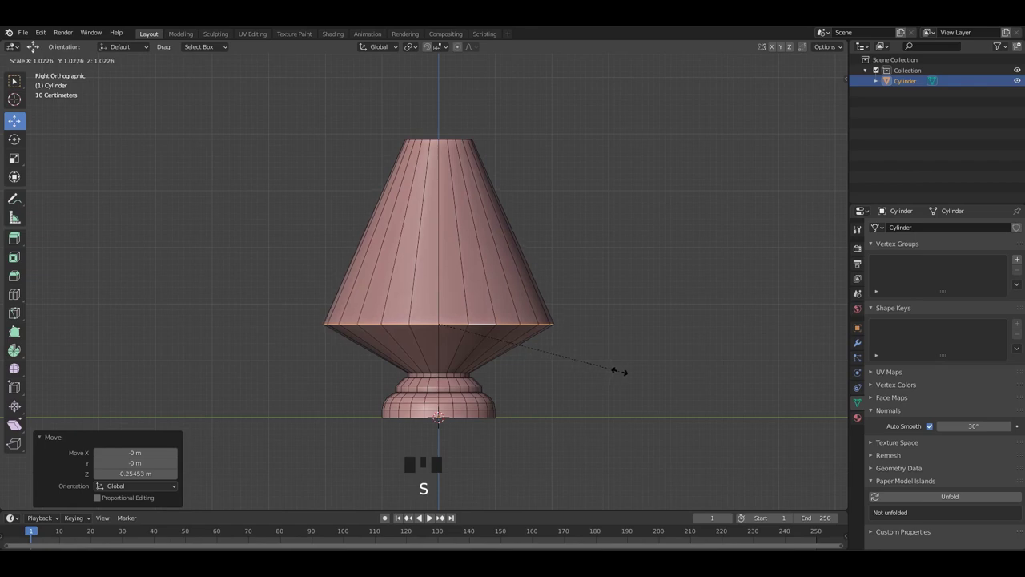
pyautogui.press('ctrl+b')
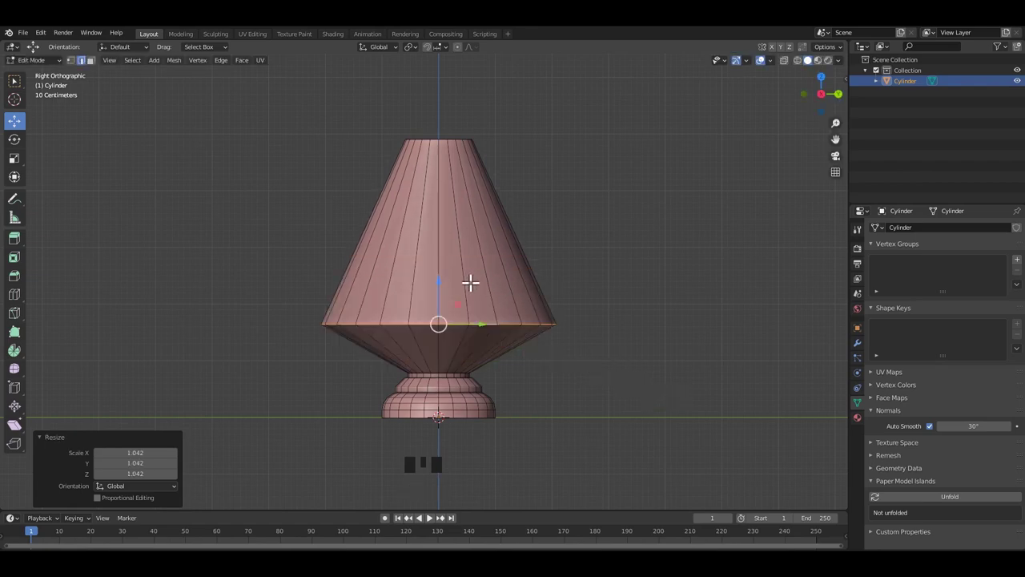
pyautogui.press('ctrl+b')
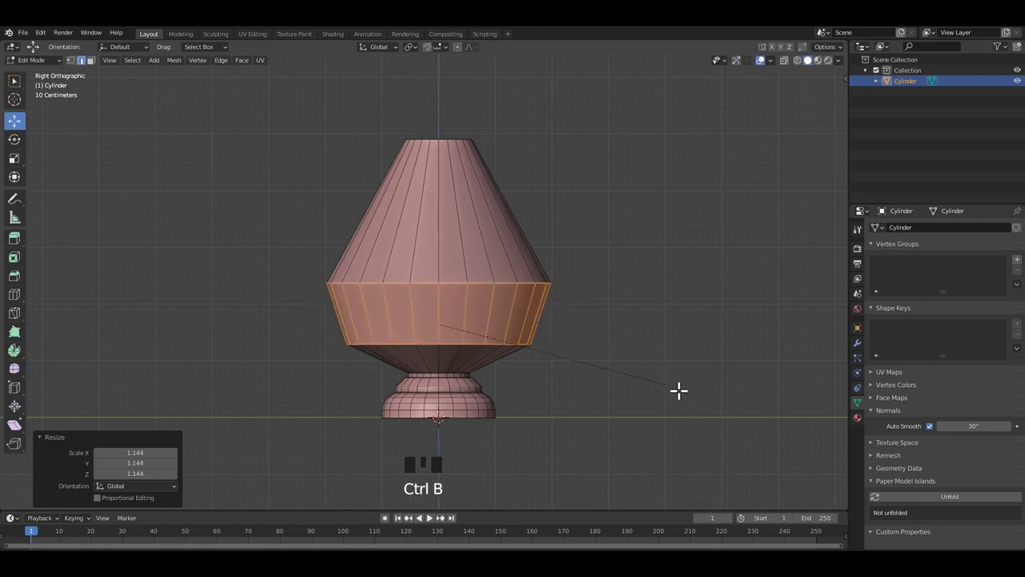
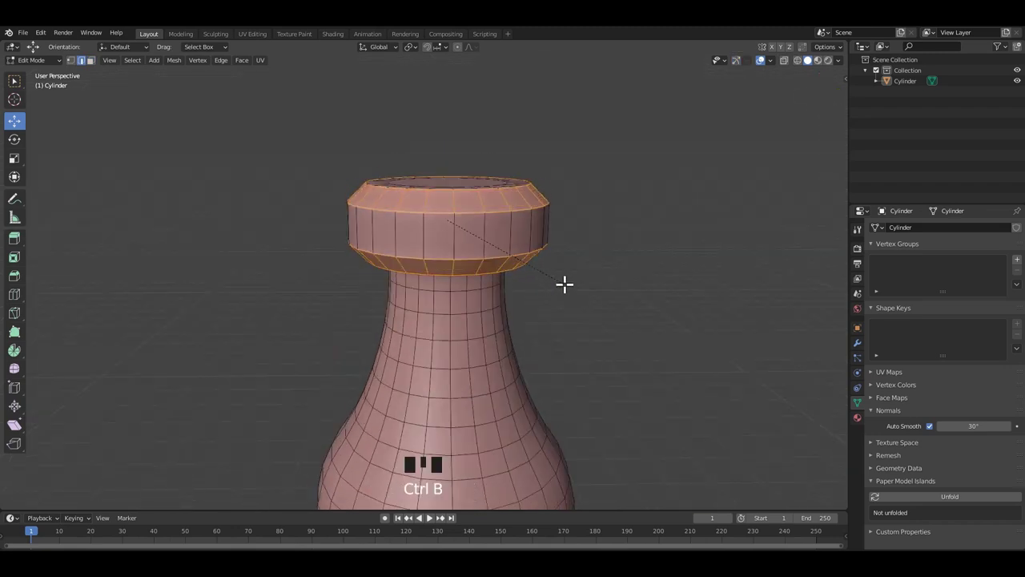
# Step: Leave Edit Mode to review the stepped cap rings and save the file
pyautogui.press('Tab')
pyautogui.scroll(-3)
pyautogui.middleClick(530, 276)
pyautogui.scroll(3)
pyautogui.moveTo(507, 279); pyautogui.dragTo(489, 255)
pyautogui.press('ctrl+s')
# Step: Orbit and zoom around the baluster's cap to inspect the stepped rings and neck
pyautogui.scroll(3)
pyautogui.moveTo(461, 272); pyautogui.dragTo(455, 276)
pyautogui.scroll(3)
pyautogui.moveTo(470, 285); pyautogui.dragTo(499, 259)
pyautogui.scroll(3)
pyautogui.middleClick(471, 264)
pyautogui.moveTo(492, 282); pyautogui.dragTo(486, 270)
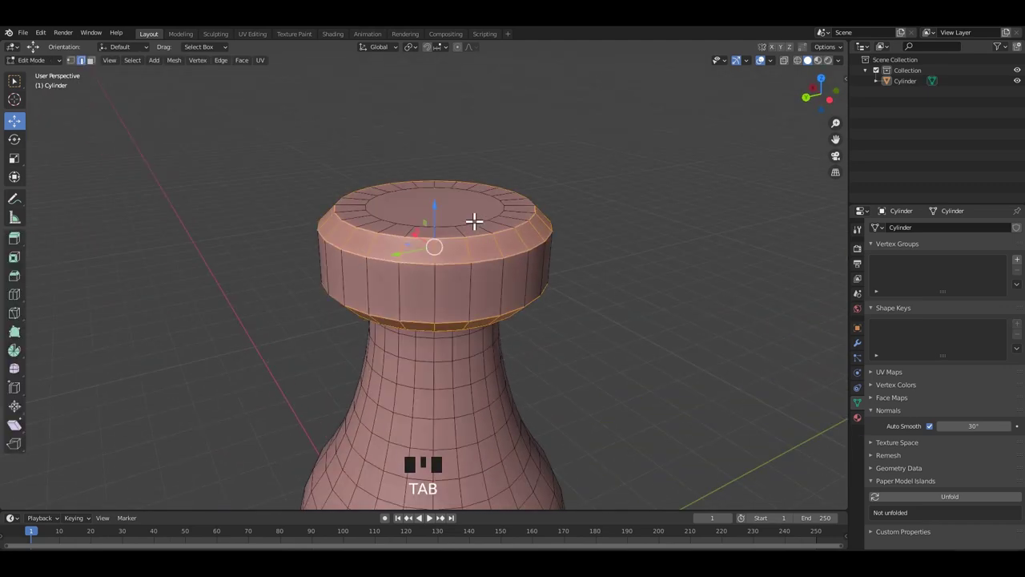
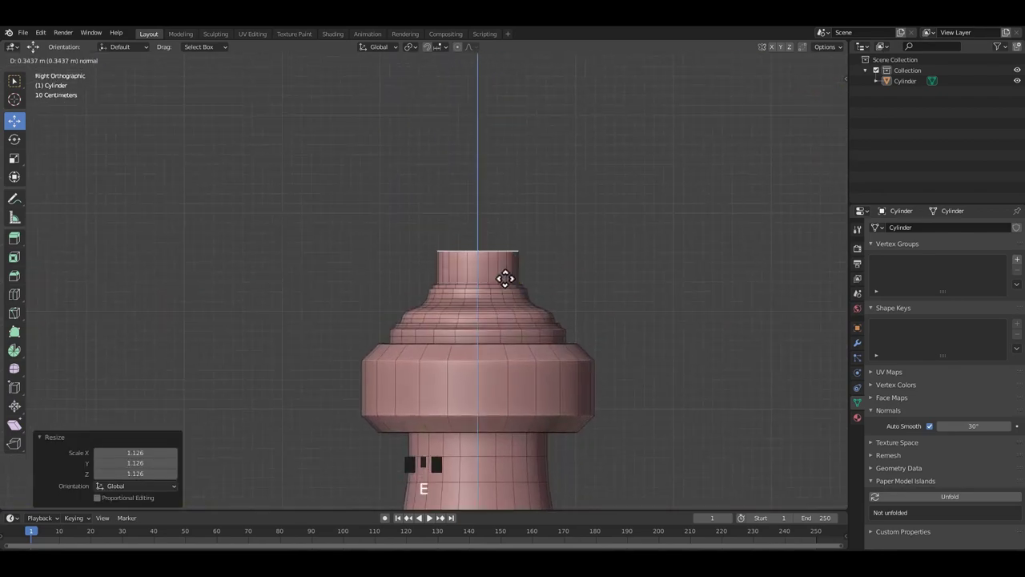
# Step: Raise the narrow neck and extrude its top faces again for the cap
pyautogui.press('e')
pyautogui.click(492, 229)
pyautogui.moveTo(483, 230); pyautogui.dragTo(490, 247)
pyautogui.moveTo(490, 248); pyautogui.dragTo(517, 249)
pyautogui.press('e')
# Step: Fatten the top into a wide drum-shaped plate and bevel its underside into a curve
pyautogui.press('alt+s')
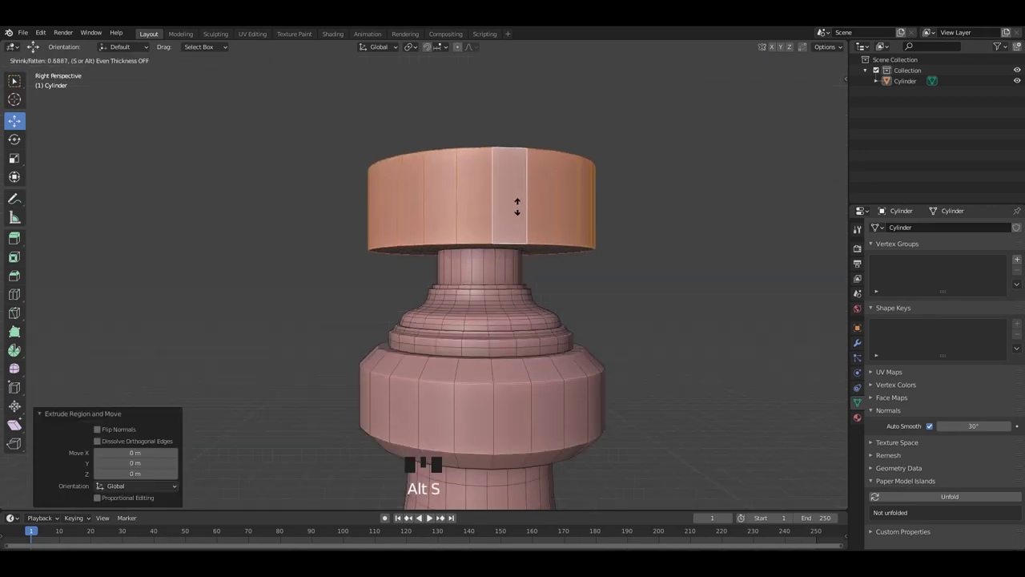
pyautogui.moveTo(505, 242); pyautogui.dragTo(555, 225)
pyautogui.press('2')
pyautogui.moveTo(553, 224); pyautogui.dragTo(520, 224)
pyautogui.moveTo(514, 233); pyautogui.dragTo(536, 263)
pyautogui.moveTo(542, 286); pyautogui.dragTo(600, 310)
pyautogui.press('ctrl+b')
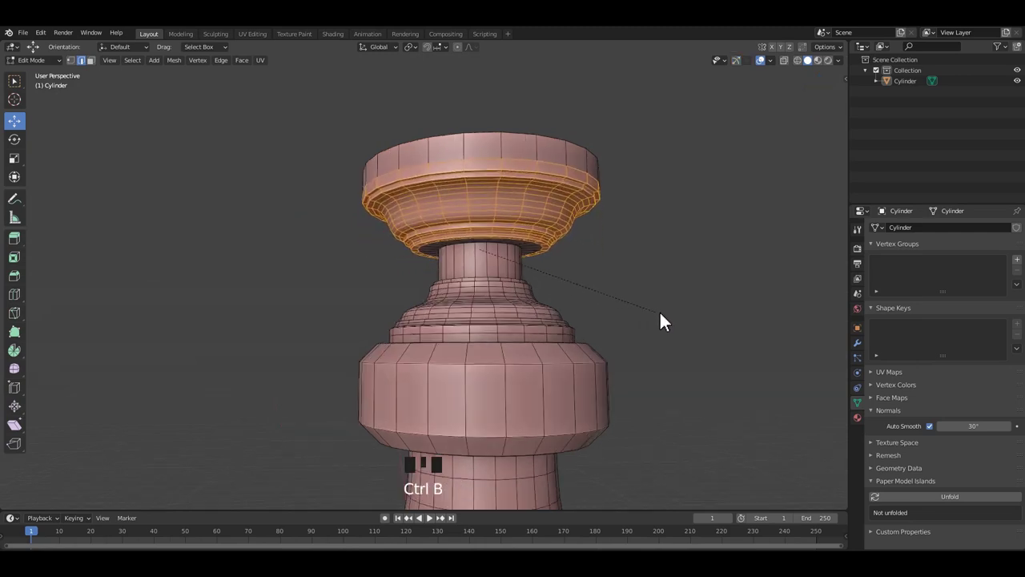
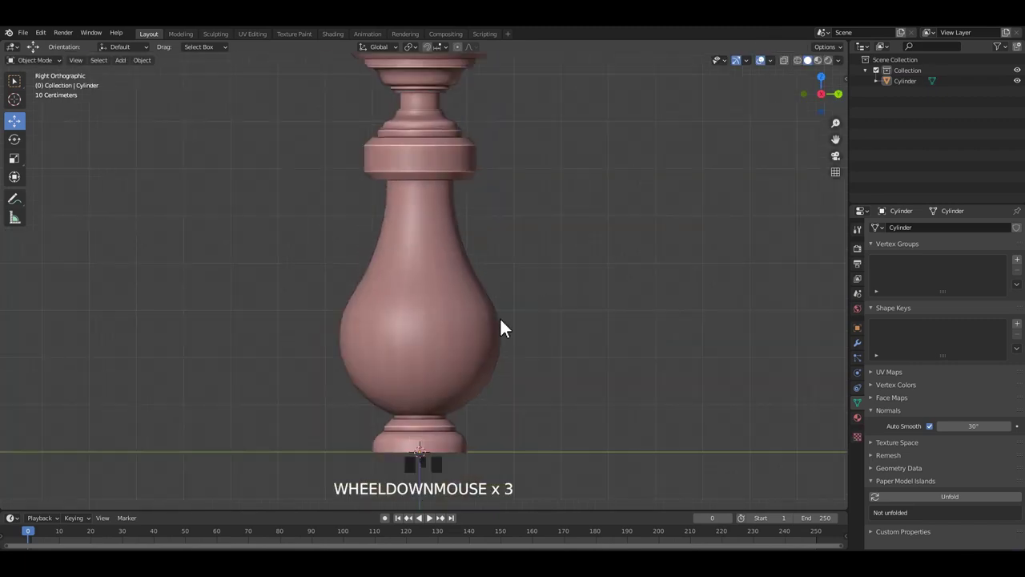
# Step: Save, then switch the new cube into Edit Mode above the baluster
pyautogui.press('ctrl+s')
pyautogui.moveTo(557, 240); pyautogui.dragTo(432, 300)
pyautogui.press('Tab')
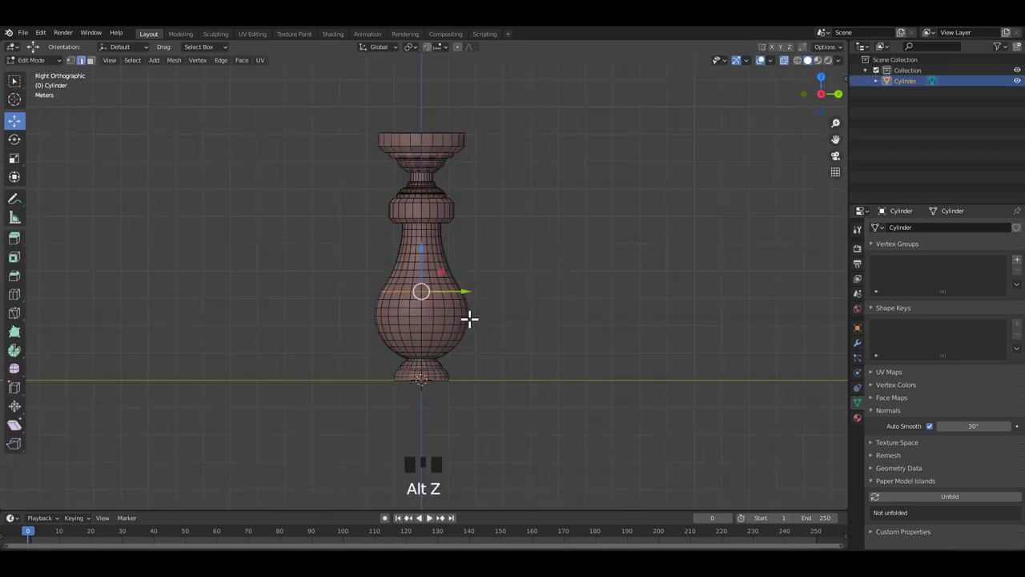
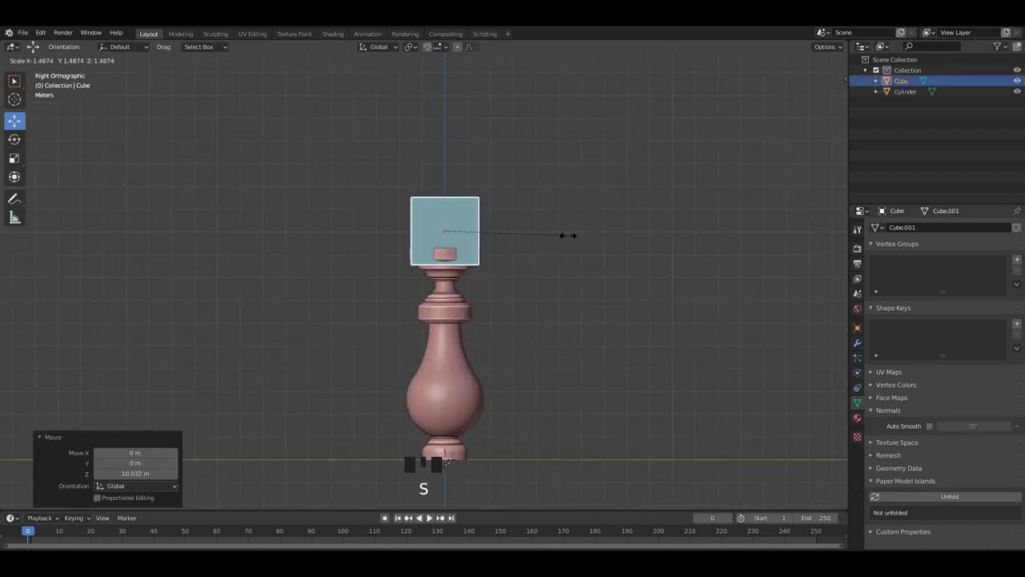
# Step: Stretch the cube along Y into a long rectangular block resting on the baluster's cap
pyautogui.press('s')
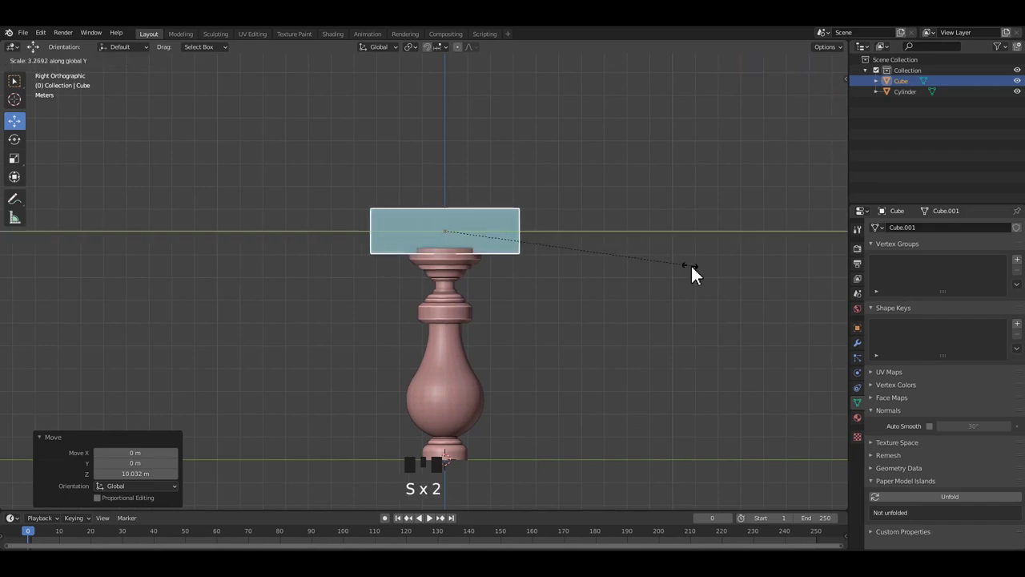
pyautogui.click(689, 203)
pyautogui.moveTo(551, 216); pyautogui.dragTo(530, 215)
pyautogui.scroll(3)
pyautogui.click(530, 215)
pyautogui.scroll(3)
pyautogui.click(495, 203)
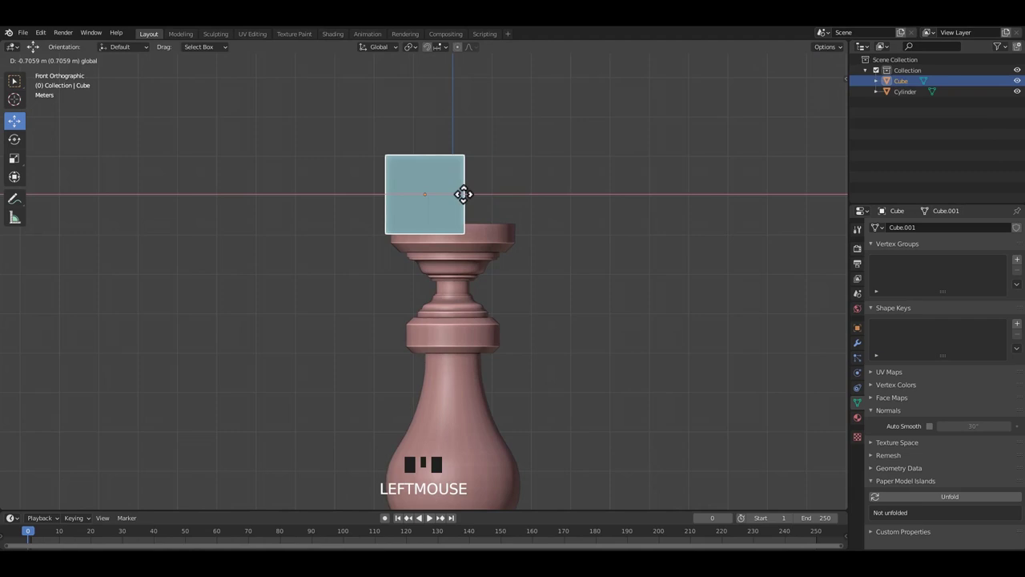
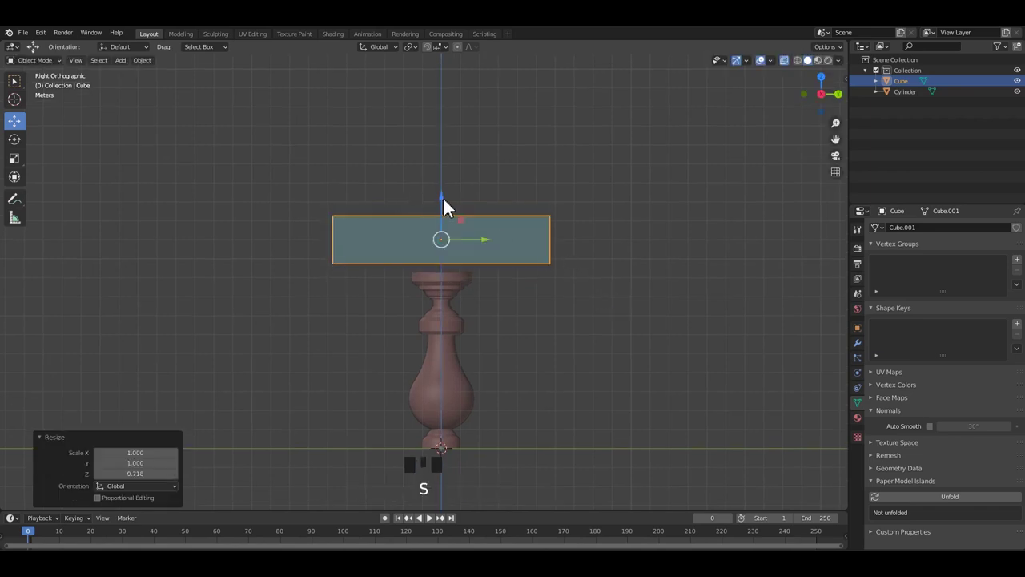
# Step: Scale the flattened block far out to both sides into a long thin top rail
pyautogui.moveTo(449, 206); pyautogui.dragTo(502, 216)
pyautogui.scroll(-3)
pyautogui.moveTo(495, 252); pyautogui.dragTo(563, 289)
pyautogui.press('s')
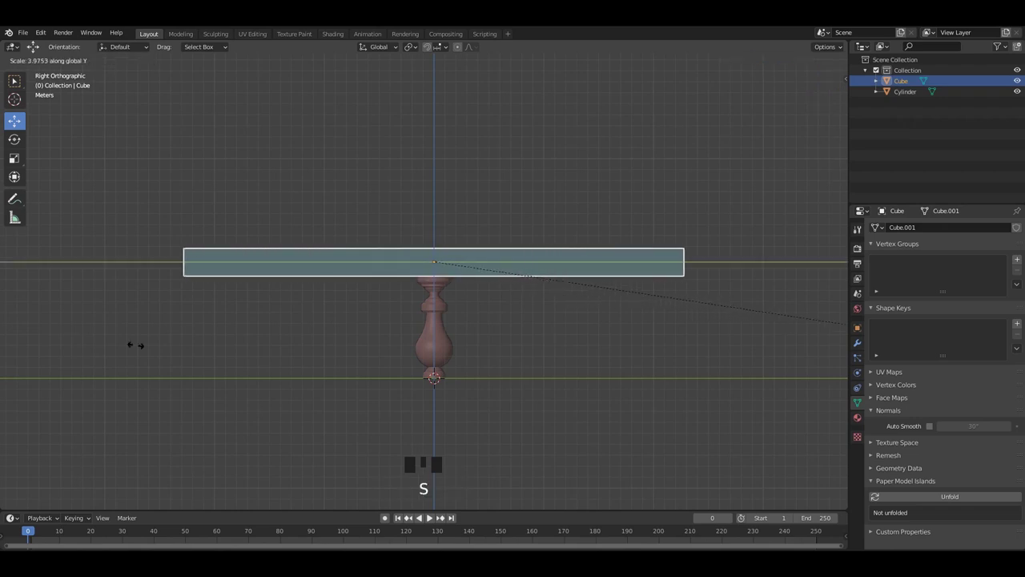
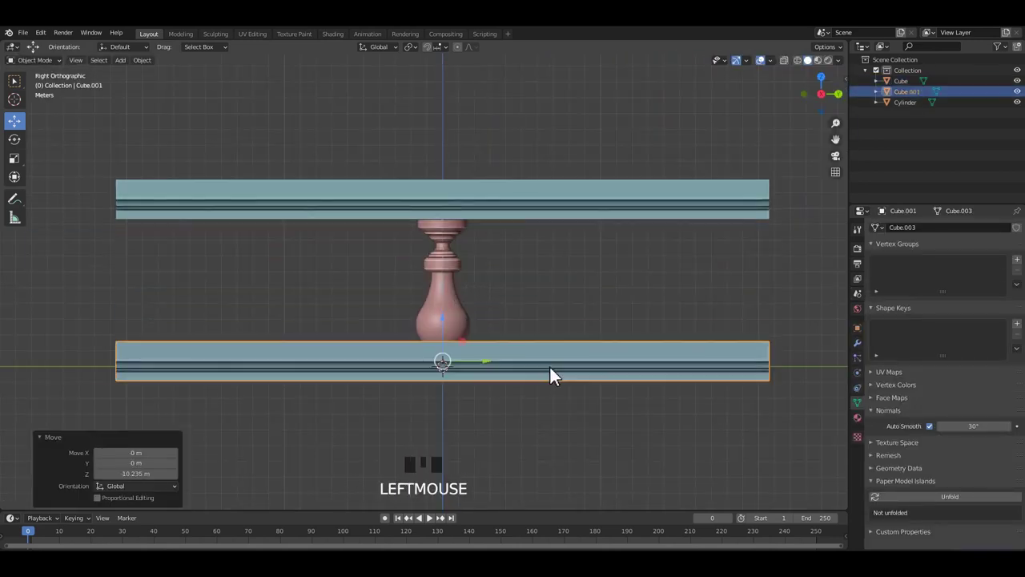
# Step: Rotate the duplicated lower rail 180° so its grooves face upward
pyautogui.press('r')
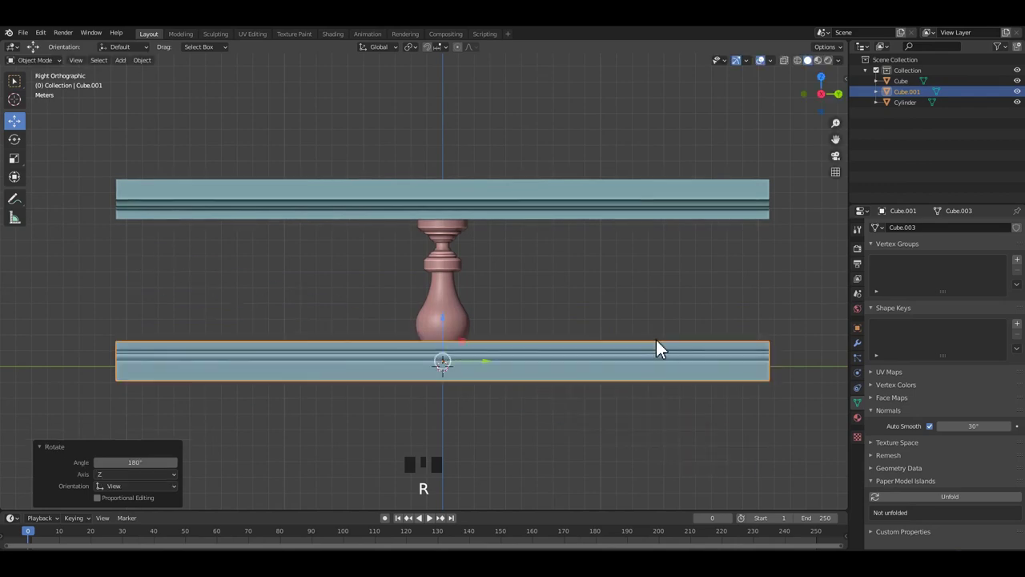
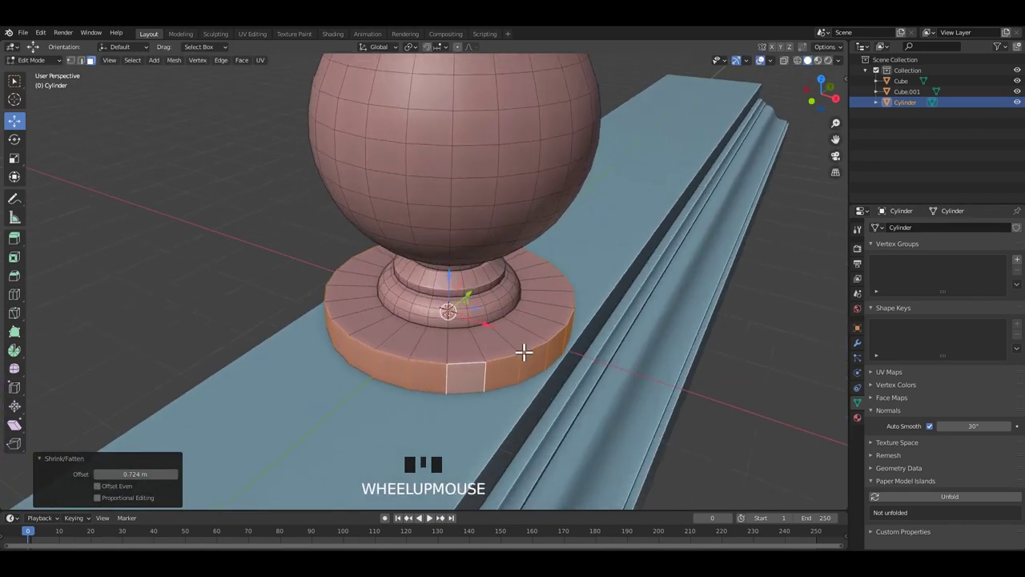
# Step: Shrink/fatten the baluster's base ring into a broad flat plinth on the lower rail
pyautogui.press('alt+s')
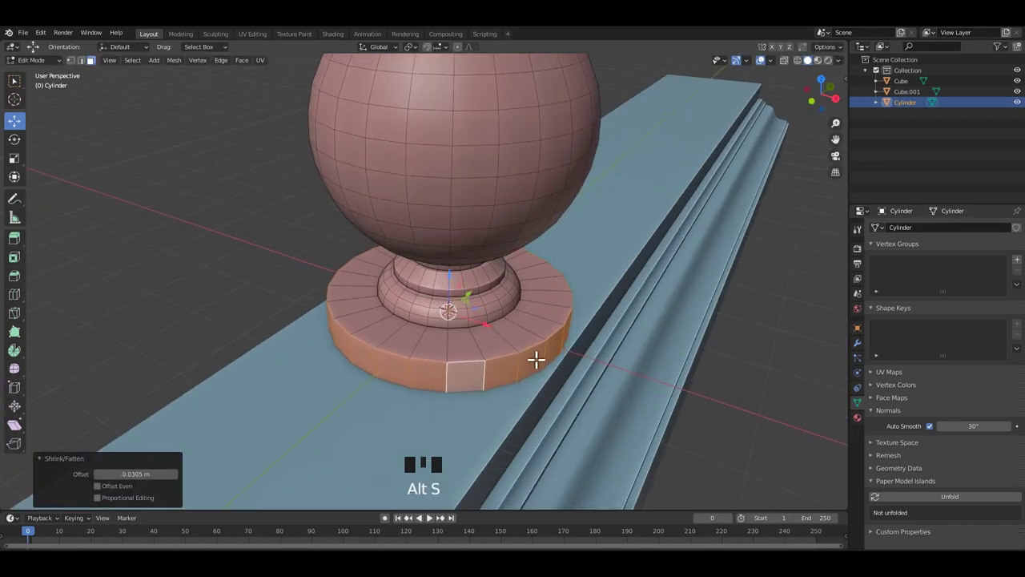
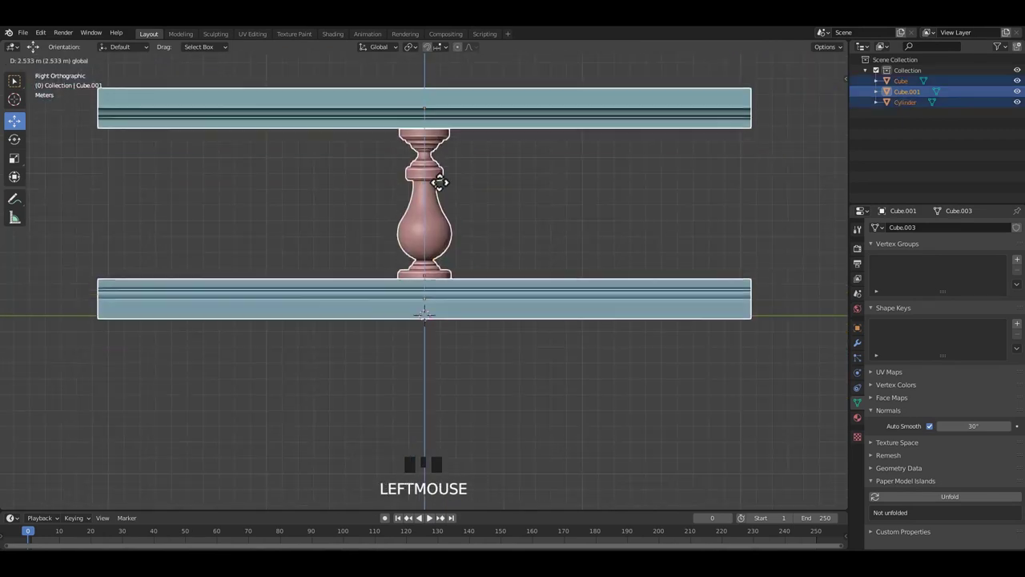
# Step: Apply scale and rotation on the rails and baluster one object at a time
pyautogui.click(588, 268)
pyautogui.scroll(-3)
pyautogui.middleClick(514, 239)
pyautogui.press('ctrl+a')
pyautogui.click(449, 222)
pyautogui.press('ctrl+a')
pyautogui.moveTo(533, 273); pyautogui.dragTo(533, 263)
pyautogui.press('ctrl+a')
pyautogui.click(663, 232)
# Step: Save the file and apply the remaining object's transforms
pyautogui.press('ctrl+s')
pyautogui.press('ctrl+s')
pyautogui.press('ctrl+s')
pyautogui.middleClick(558, 239)
pyautogui.press('ctrl+a')
pyautogui.middleClick(549, 235)
pyautogui.scroll(3)
pyautogui.press('ctrl+s')
# Step: Select and delete the bottom rail, leaving only the top rail above the baluster
pyautogui.moveTo(577, 224); pyautogui.dragTo(538, 216)
pyautogui.moveTo(526, 245); pyautogui.dragTo(502, 322)
pyautogui.click(502, 322)
pyautogui.press('Delete')
pyautogui.moveTo(531, 246); pyautogui.dragTo(460, 266)
pyautogui.moveTo(494, 257); pyautogui.dragTo(470, 317)
pyautogui.moveTo(470, 318); pyautogui.dragTo(448, 158)
pyautogui.press('ctrl+a')
# Step: Save, then select the rail and baluster and join them with Ctrl+J
pyautogui.click(500, 217)
pyautogui.moveTo(482, 225); pyautogui.dragTo(515, 212)
pyautogui.press('ctrl+s')
pyautogui.moveTo(452, 198); pyautogui.dragTo(408, 294)
pyautogui.moveTo(409, 295); pyautogui.dragTo(438, 286)
pyautogui.press('ctrl+j')
# Step: Reselect the joined rail and baluster and apply their transforms with Ctrl+A
pyautogui.middleClick(499, 286)
pyautogui.click(506, 280)
pyautogui.moveTo(410, 280); pyautogui.dragTo(429, 285)
pyautogui.press('ctrl+j')
pyautogui.moveTo(497, 265); pyautogui.dragTo(443, 272)
pyautogui.click(443, 272)
pyautogui.moveTo(455, 281); pyautogui.dragTo(470, 143)
pyautogui.moveTo(470, 143); pyautogui.dragTo(481, 176)
pyautogui.press('ctrl+a')
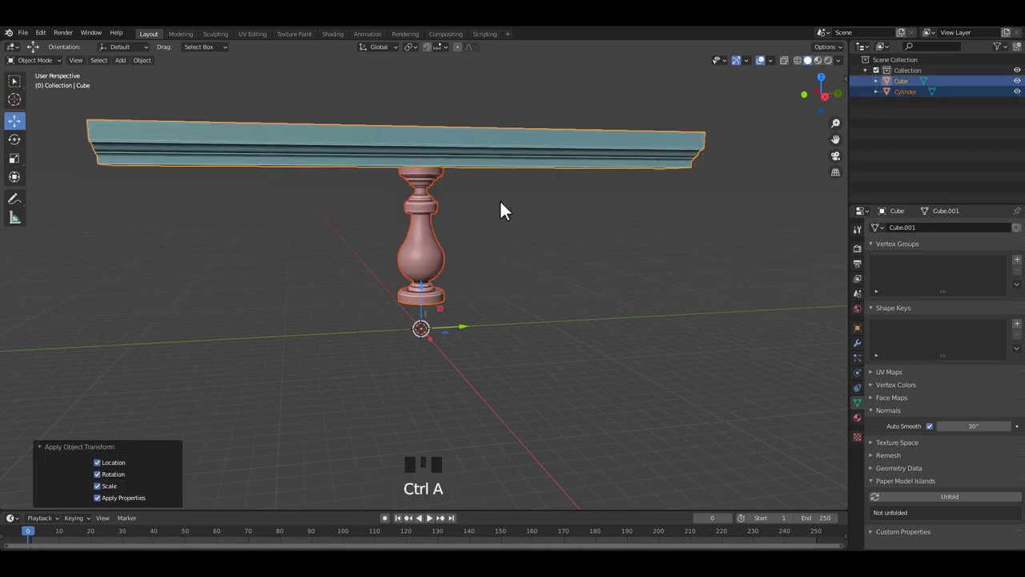
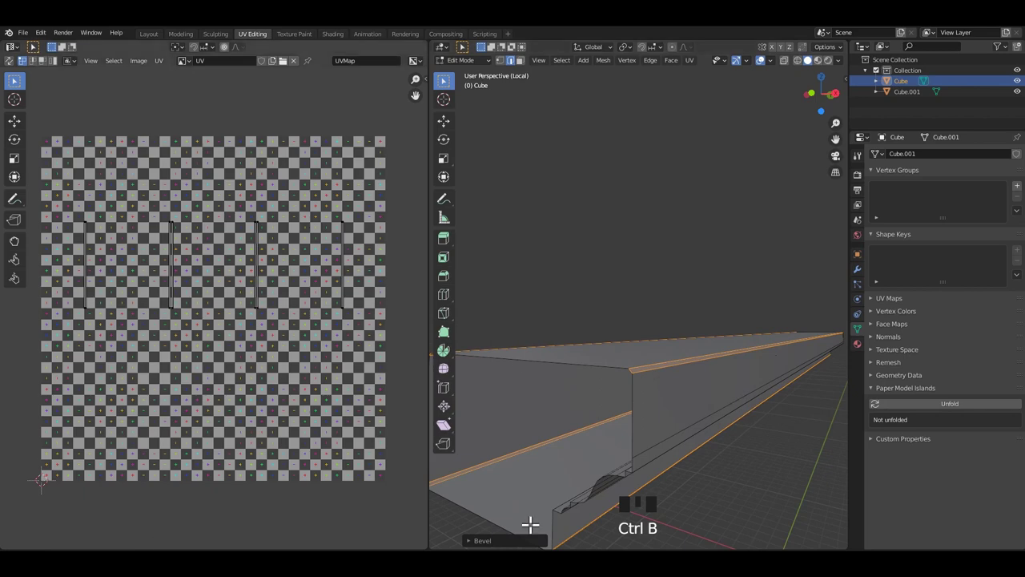
# Step: Confirm a single-segment bevel on the rail's selected long edges
pyautogui.click(559, 356)
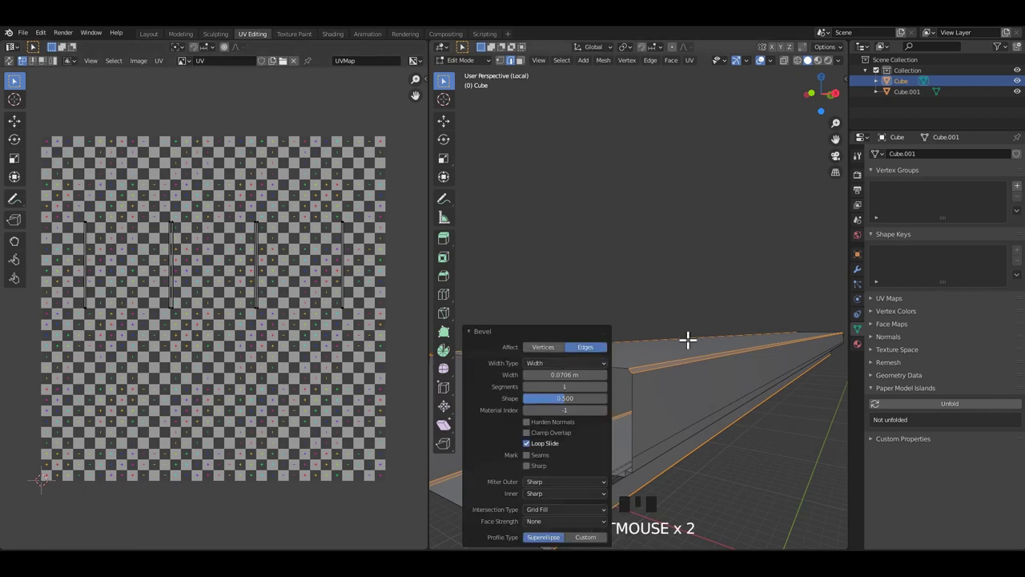
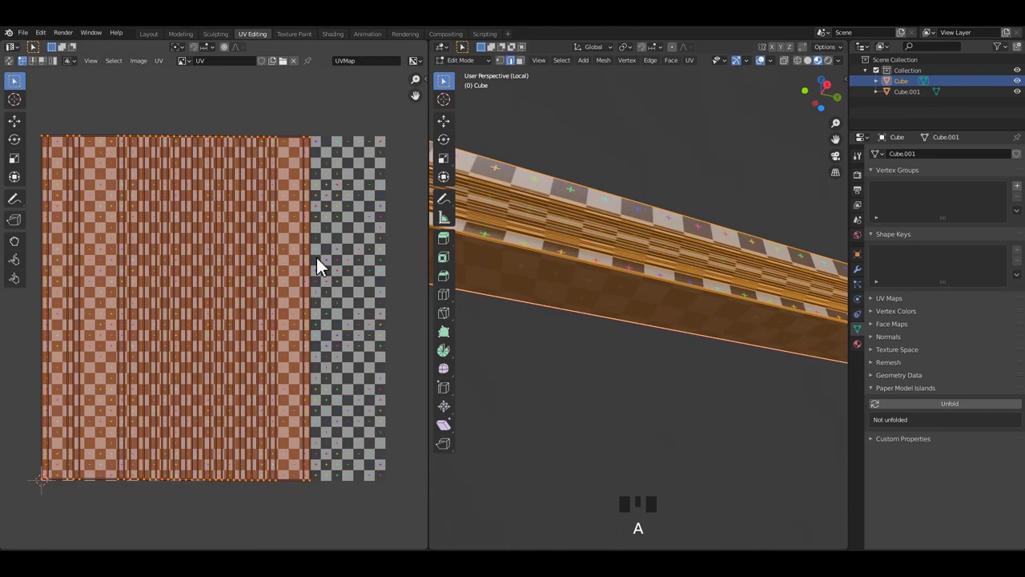
# Step: Scale the rail's UV islands up and inspect how they sit on the checker grid
pyautogui.press('s')
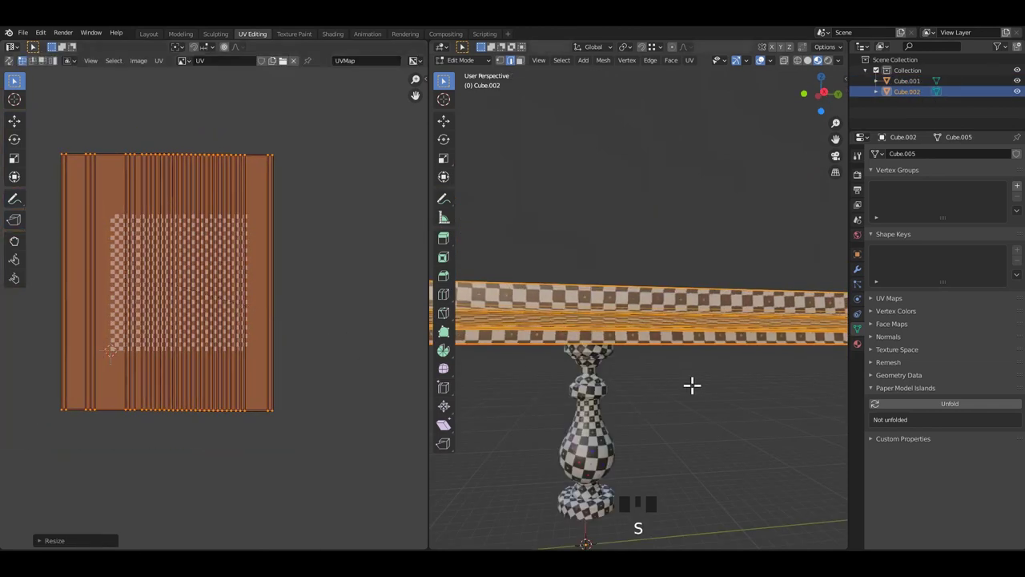
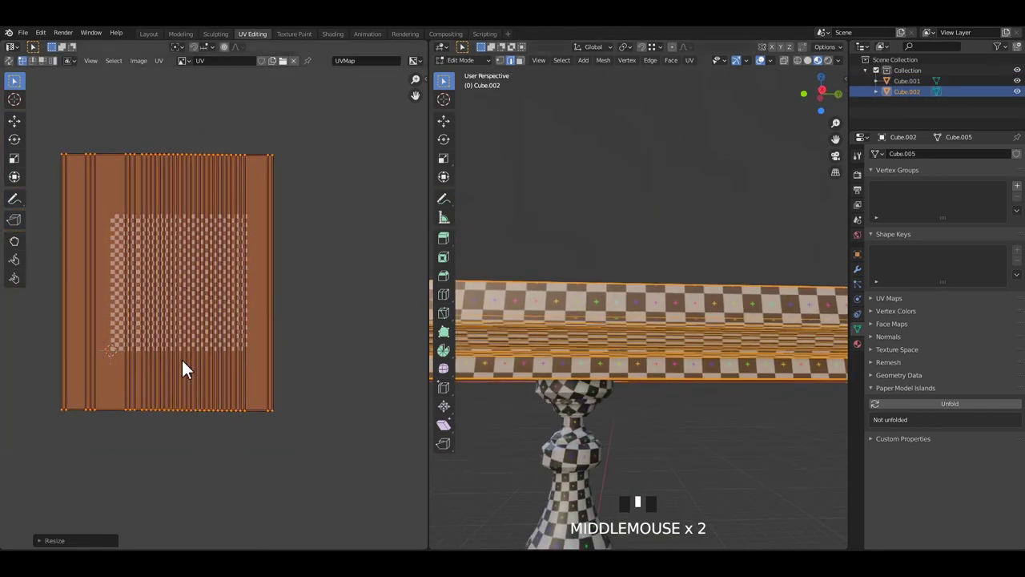
pyautogui.press('s')
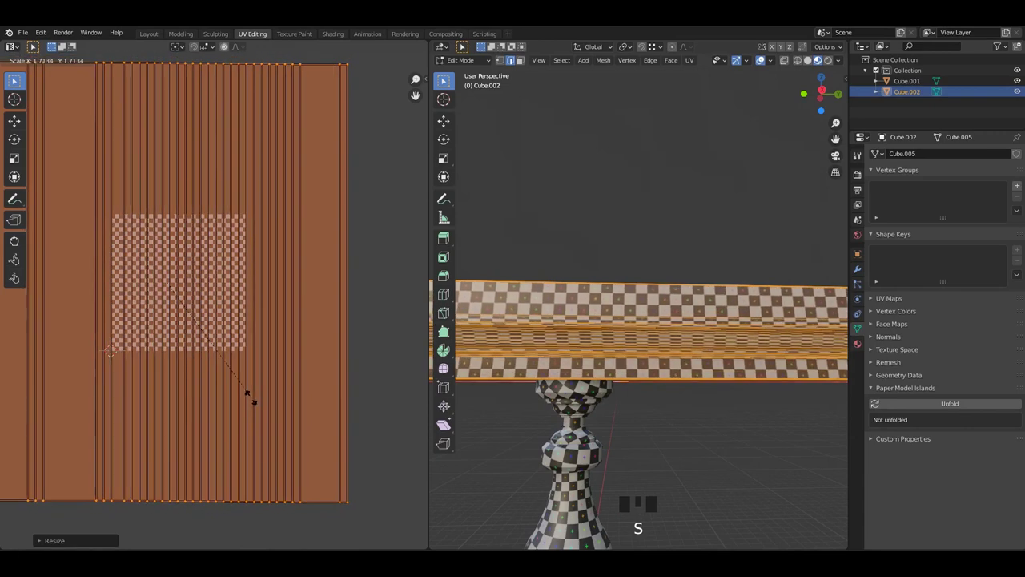
pyautogui.click(688, 440)
pyautogui.scroll(-3)
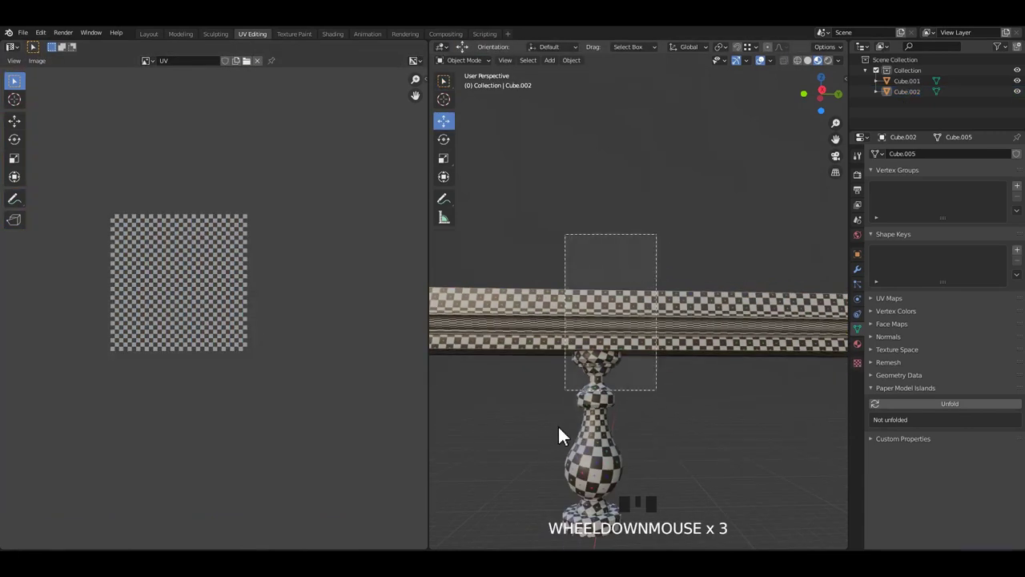
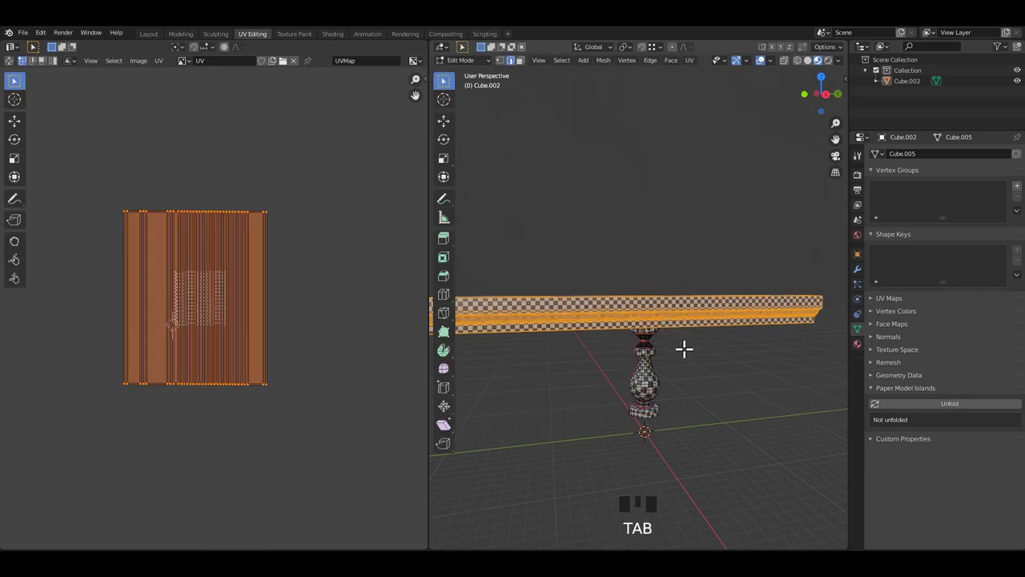
pyautogui.rightClick(239, 296)
pyautogui.scroll(3)
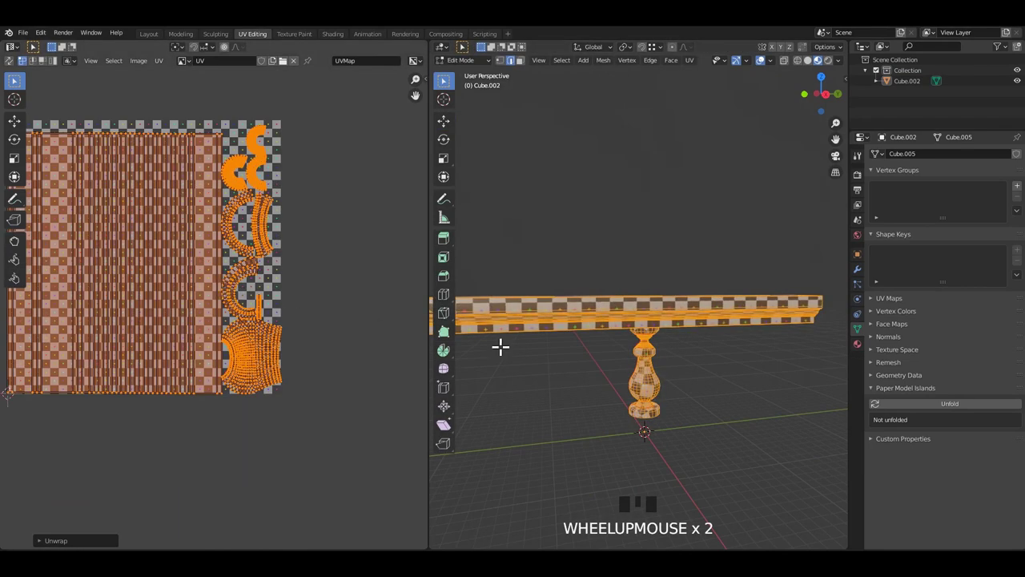
# Step: Undo the enlargement, then shrink and reposition the rail's UV islands to fit inside the grid
pyautogui.press('ctrl+z')
pyautogui.scroll(-3)
pyautogui.moveTo(279, 287); pyautogui.dragTo(215, 260)
pyautogui.click(216, 260)
pyautogui.click(206, 266)
pyautogui.click(173, 194)
pyautogui.click(177, 186)
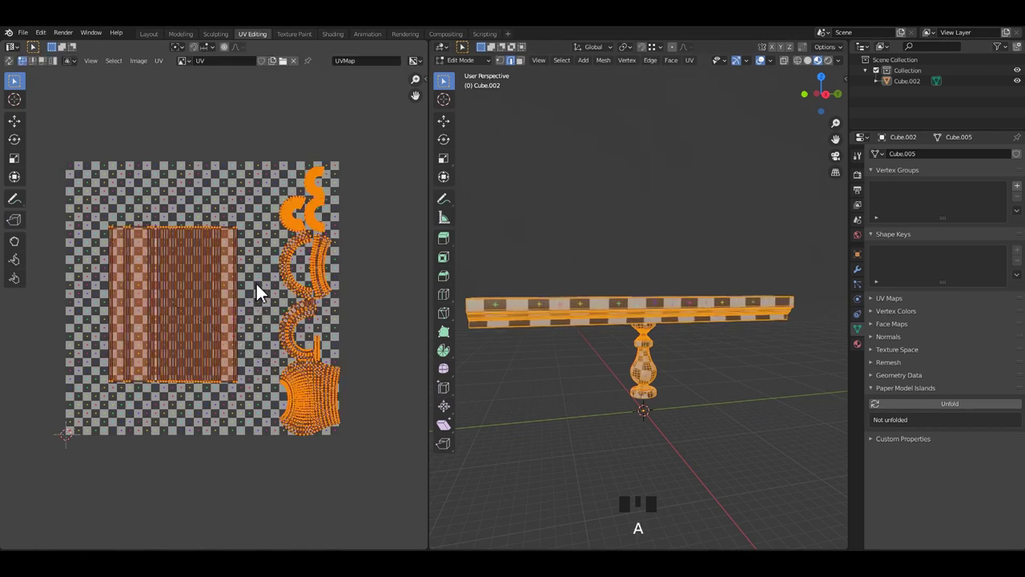
pyautogui.moveTo(262, 290); pyautogui.dragTo(359, 325)
# Step: Re-unwrap, select the rail's linked UV islands and move them toward the bottom of the grid
pyautogui.press('ctrl+z')
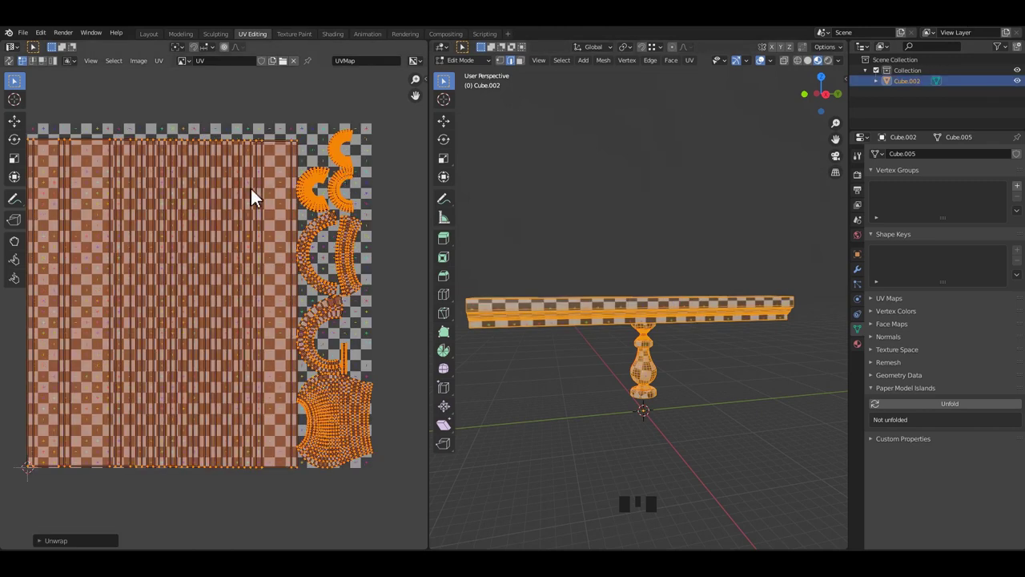
pyautogui.click(259, 176)
pyautogui.click(263, 147)
pyautogui.press('l')
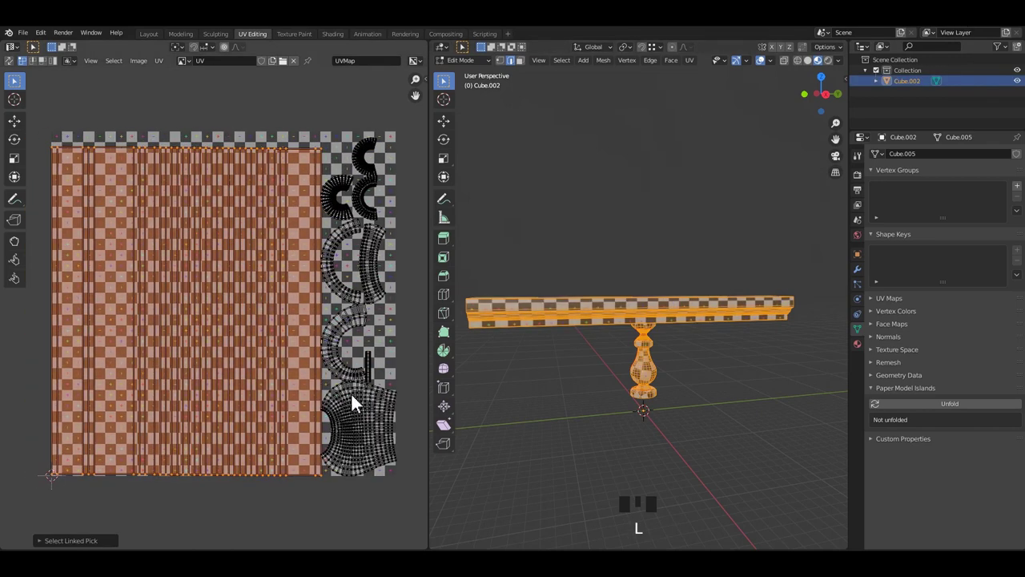
pyautogui.press('s')
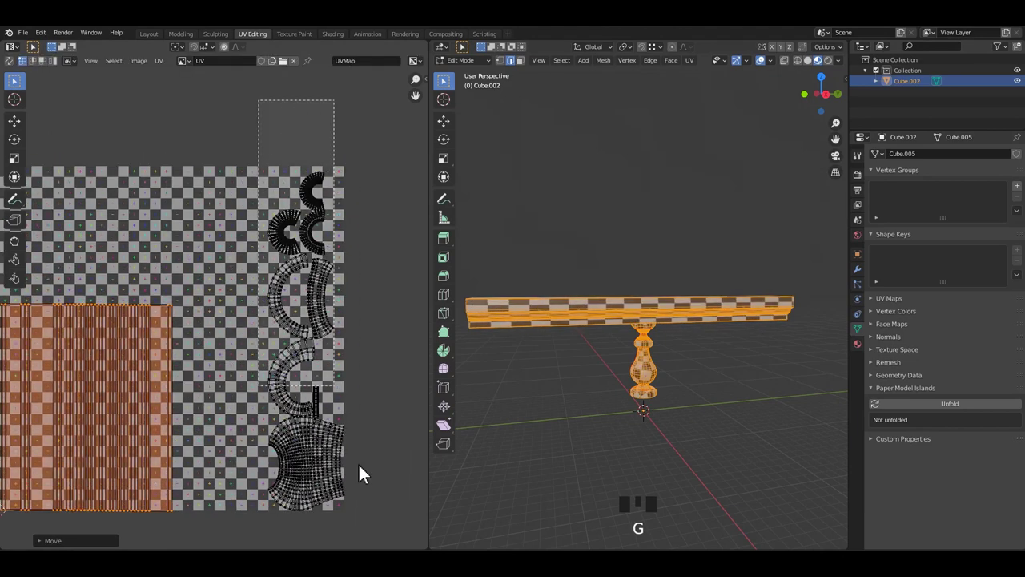
# Step: Rotate the baluster islands sideways and move them into a row above the rail islands
pyautogui.click(365, 354)
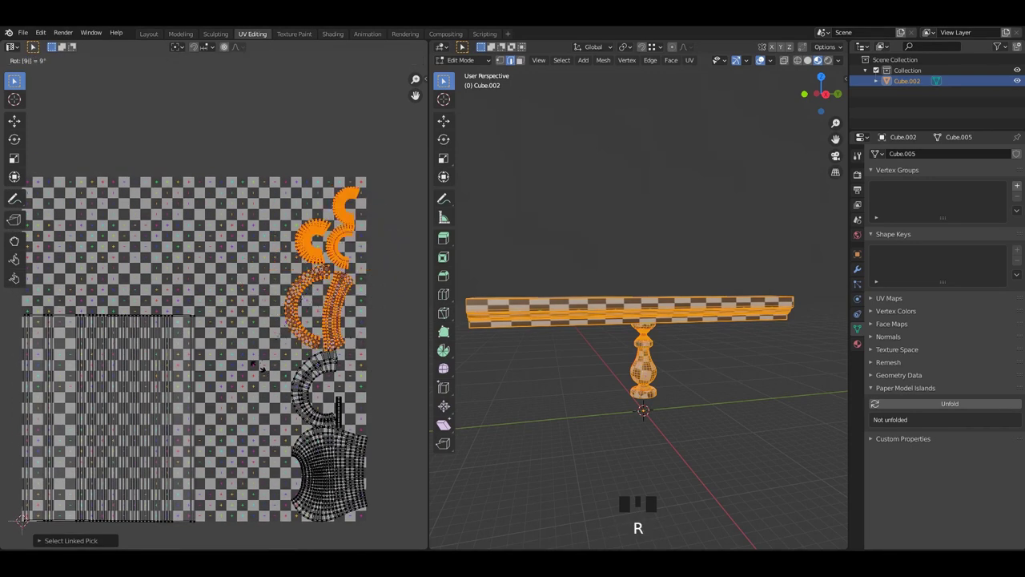
pyautogui.press('h')
pyautogui.press('ctrl+z')
pyautogui.press('g')
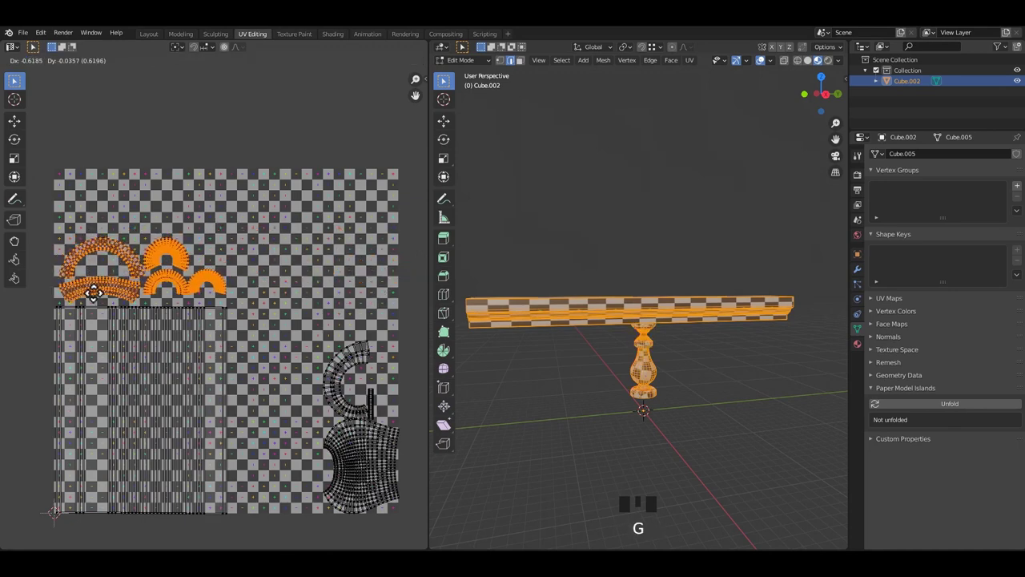
pyautogui.click(413, 479)
pyautogui.press('g')
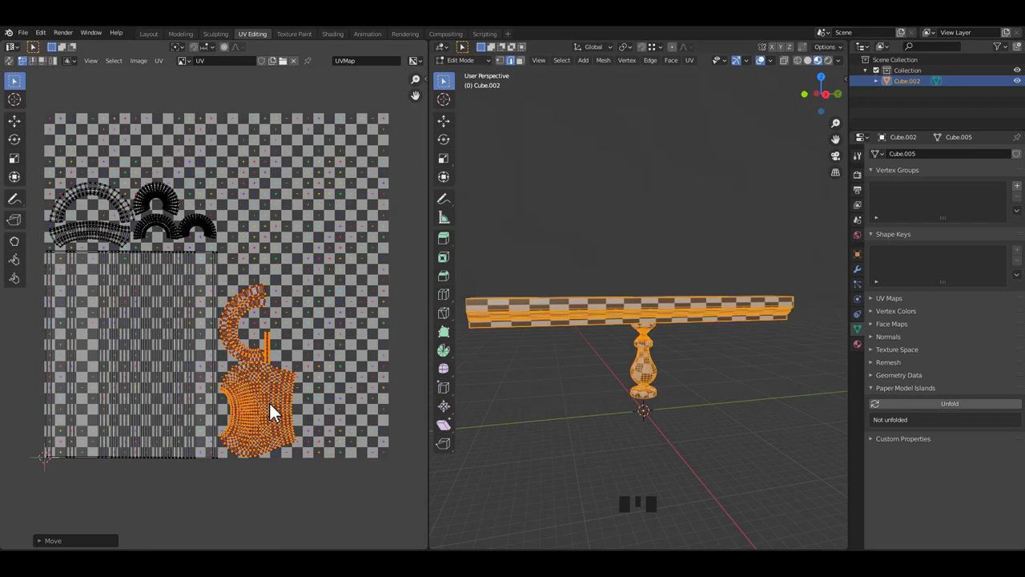
pyautogui.click(245, 357)
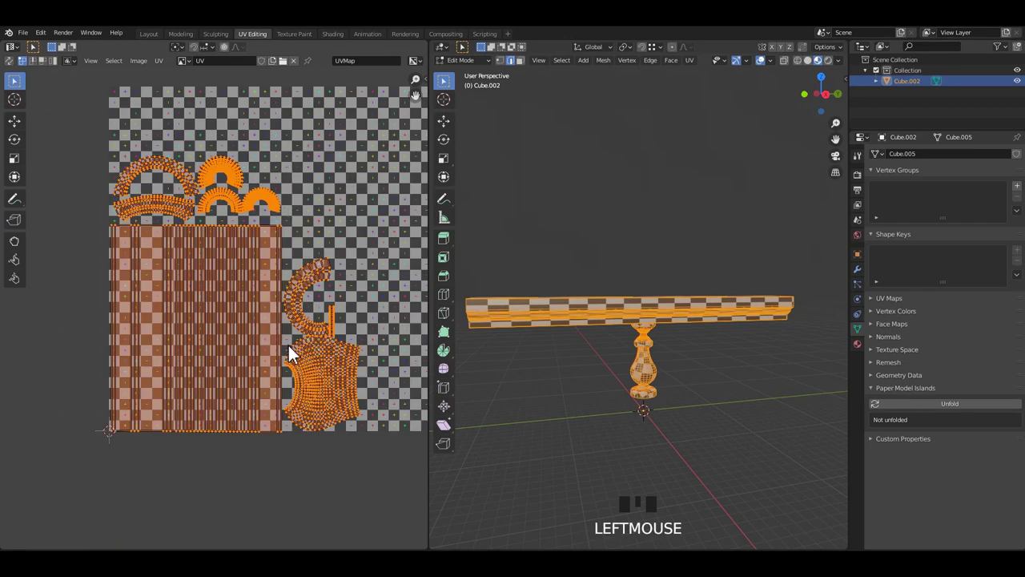
# Step: Resize the baluster islands and nudge the linked selection into its final place
pyautogui.press('g')
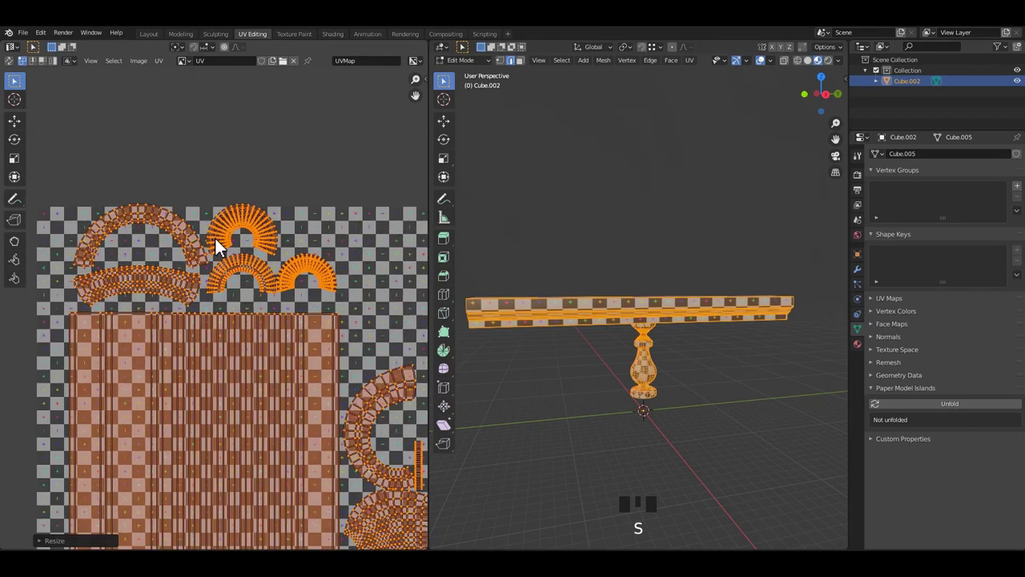
pyautogui.click(120, 191)
pyautogui.click(414, 334)
pyautogui.press('l')
pyautogui.scroll(3)
pyautogui.press('g')
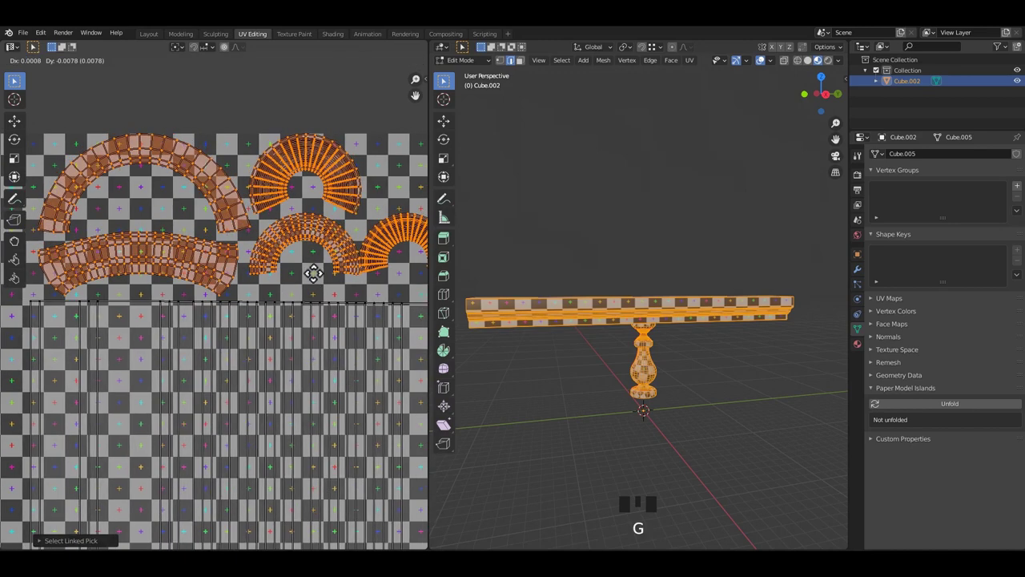
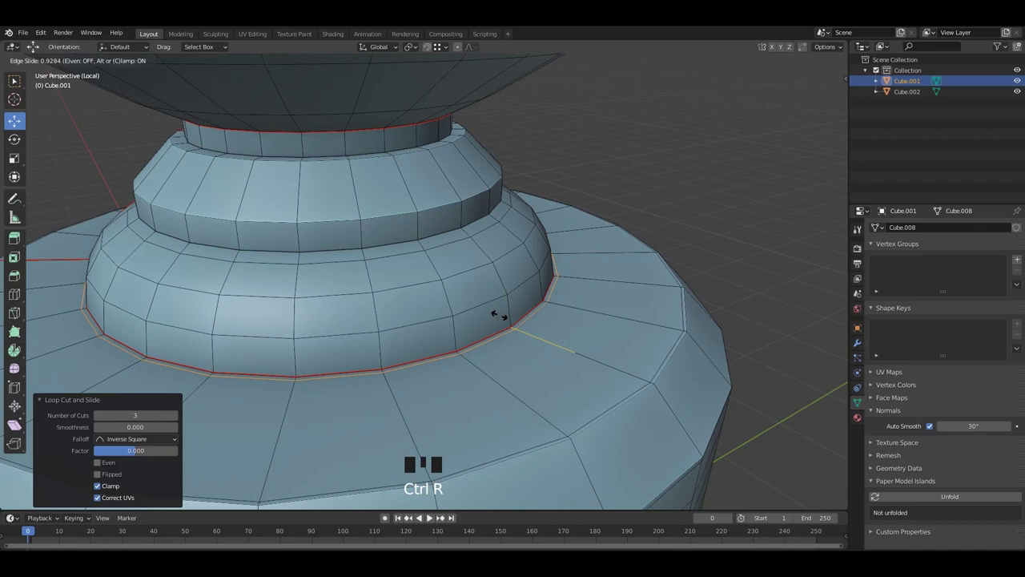
# Step: Add a loop cut circling the baluster's plinth near the base ring
pyautogui.press('ctrl+r')
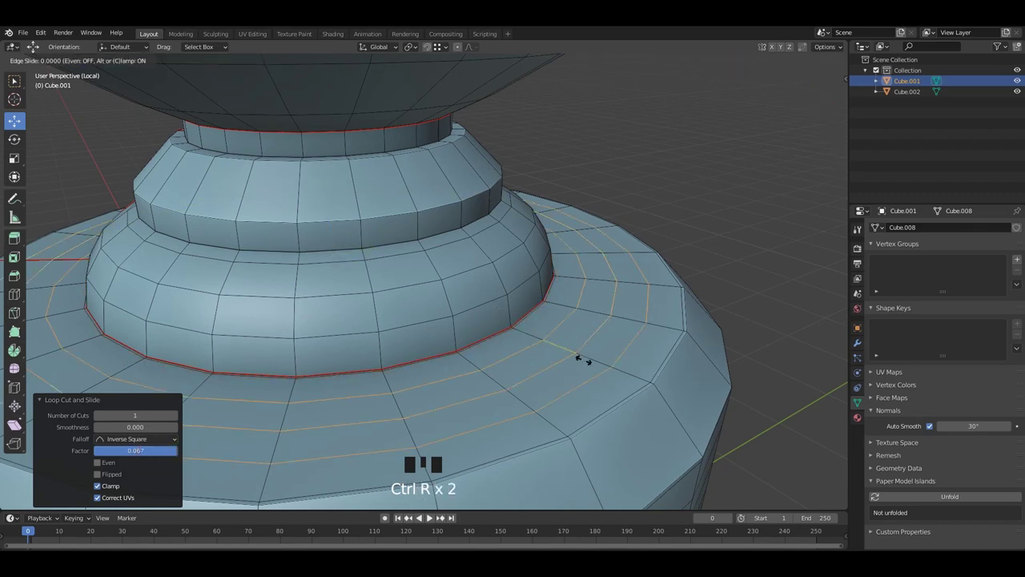
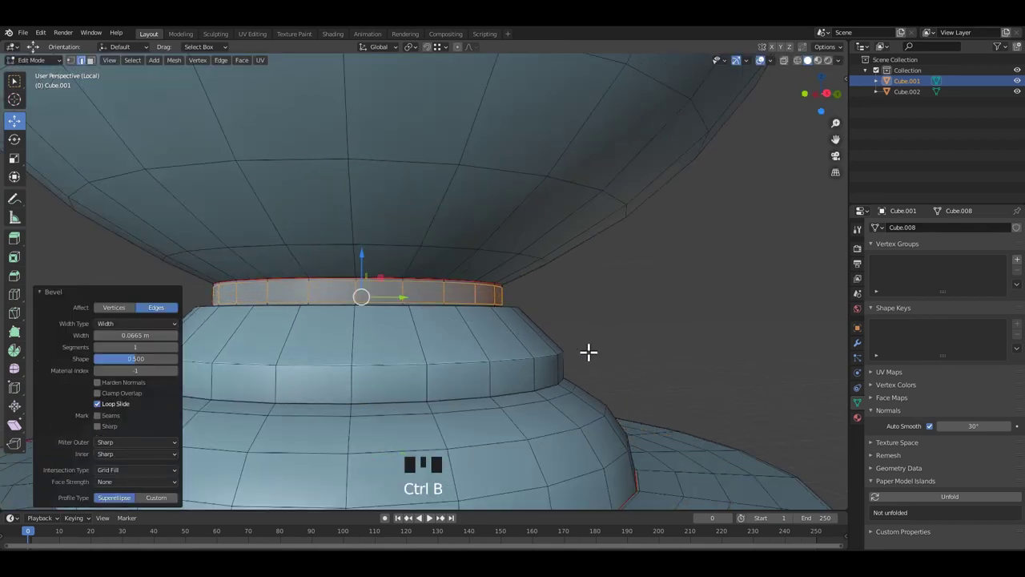
# Step: Cut two more edge loops around the baluster's base rings
pyautogui.press('ctrl+r')
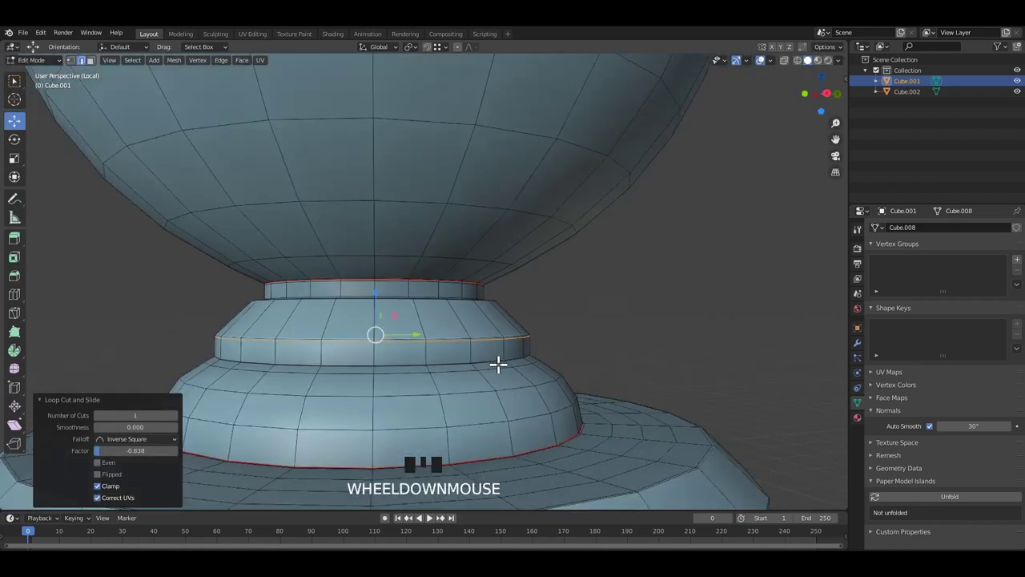
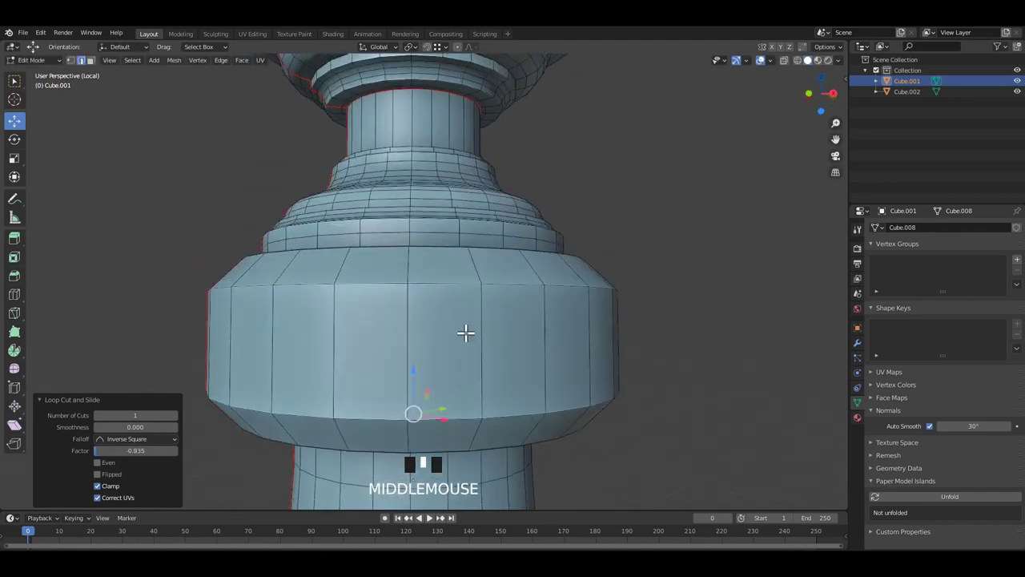
pyautogui.press('ctrl+r')
# Step: Bevel the narrow ring's edge loop on the baluster
pyautogui.press('ctrl+b')
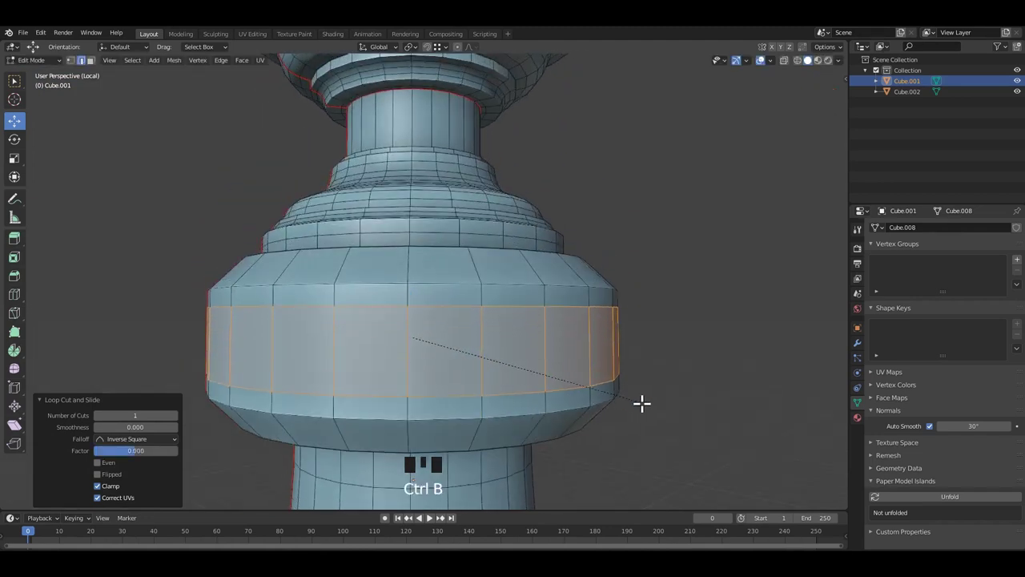
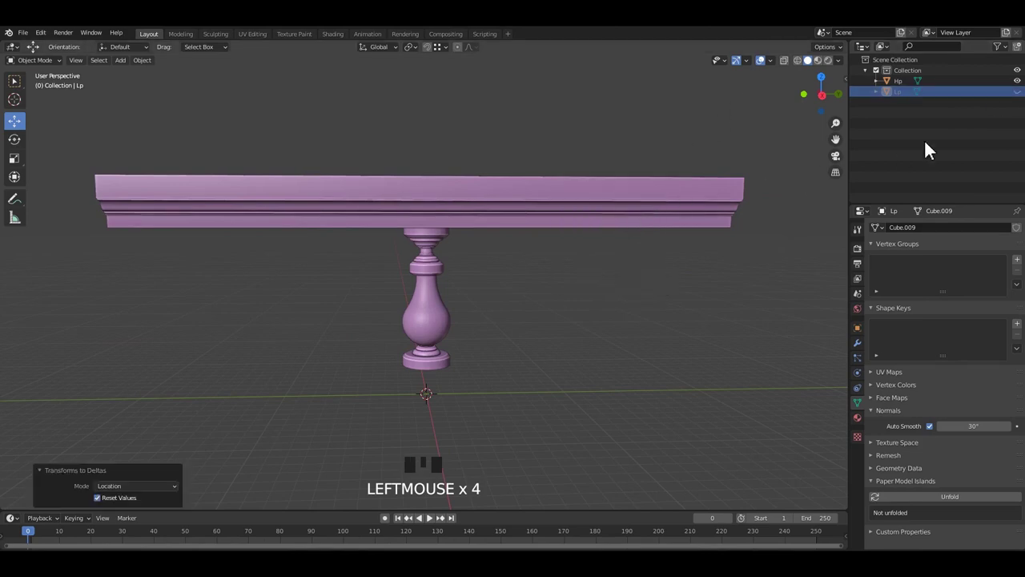
# Step: Select the Hp railing, apply its transforms and add a Multiresolution modifier
pyautogui.press('ctrl+z')
pyautogui.click(635, 193)
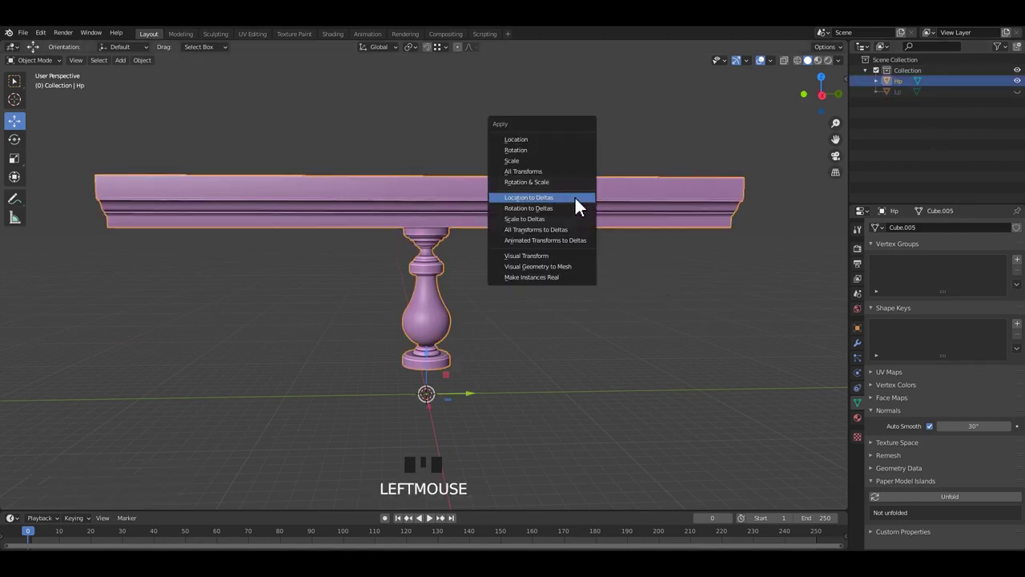
pyautogui.press('ctrl+a')
pyautogui.click(656, 233)
pyautogui.click(823, 297)
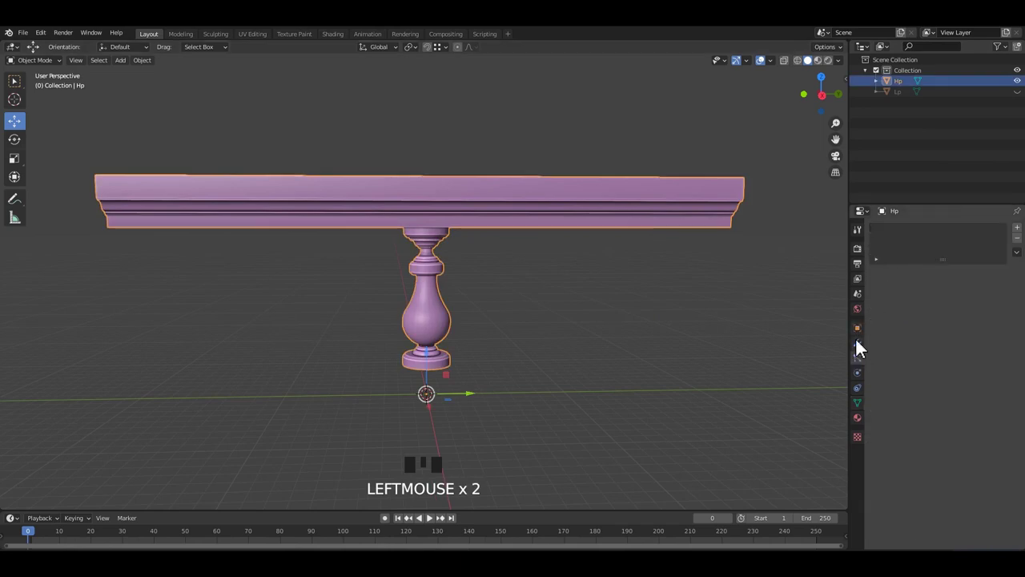
# Step: Subdivide the Multiresolution modifier up to level 5 while inspecting the baluster
pyautogui.moveTo(816, 351); pyautogui.dragTo(530, 295)
pyautogui.moveTo(529, 295); pyautogui.dragTo(570, 292)
pyautogui.scroll(3)
pyautogui.middleClick(558, 300)
pyautogui.moveTo(945, 335); pyautogui.dragTo(789, 310)
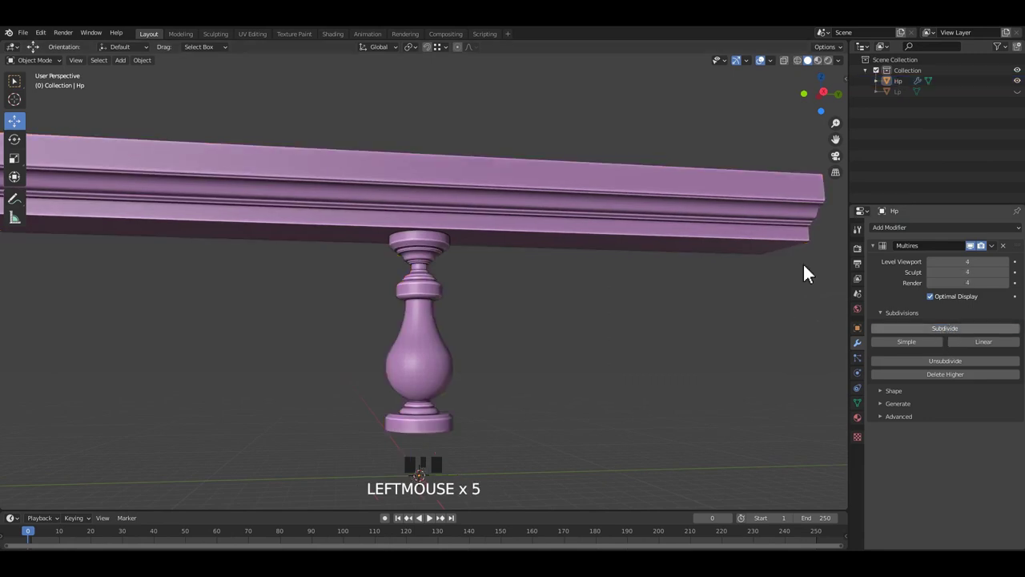
pyautogui.scroll(-3)
pyautogui.scroll(3)
pyautogui.moveTo(504, 304); pyautogui.dragTo(512, 298)
pyautogui.scroll(3)
pyautogui.scroll(-3)
pyautogui.moveTo(461, 249); pyautogui.dragTo(457, 285)
pyautogui.scroll(3)
pyautogui.click(473, 277)
pyautogui.scroll(-3)
pyautogui.scroll(-3)
pyautogui.scroll(3)
# Step: Separate the baluster from the Hp railing mesh into its own object Hp.001
pyautogui.moveTo(501, 268); pyautogui.dragTo(451, 241)
pyautogui.click(446, 240)
pyautogui.press('Tab')
pyautogui.press('p')
pyautogui.press('Tab')
pyautogui.click(555, 261)
# Step: Select the separated baluster and the rail in turn to check the split result
pyautogui.click(459, 231)
pyautogui.moveTo(486, 167); pyautogui.dragTo(445, 245)
pyautogui.moveTo(445, 245); pyautogui.dragTo(476, 205)
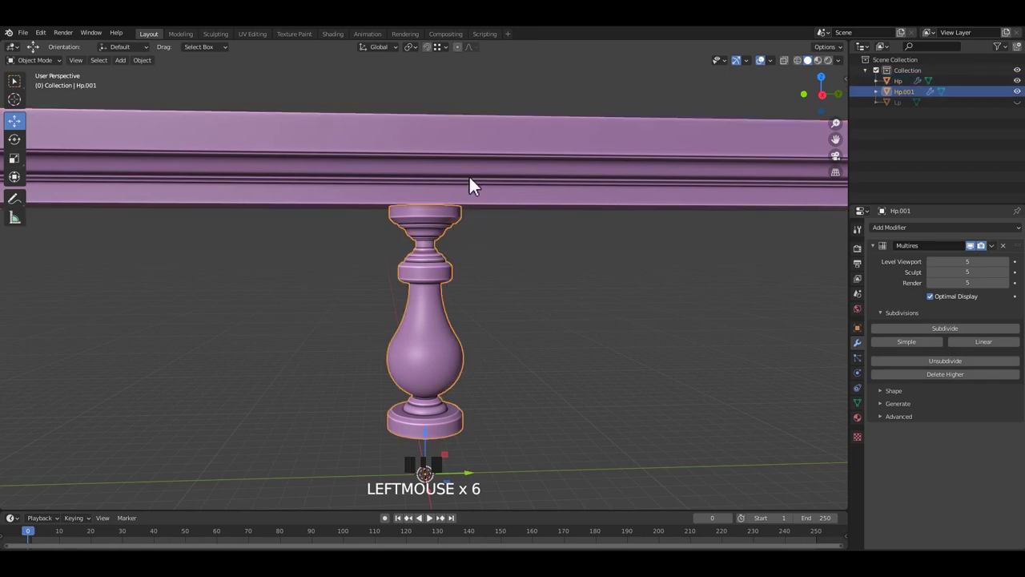
pyautogui.click(463, 210)
pyautogui.moveTo(463, 211); pyautogui.dragTo(606, 304)
pyautogui.click(606, 304)
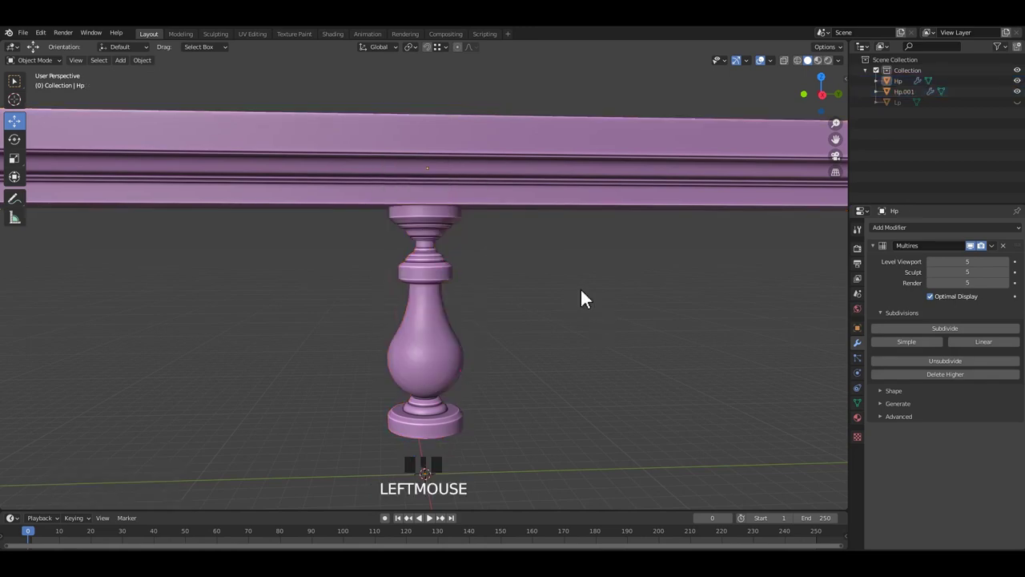
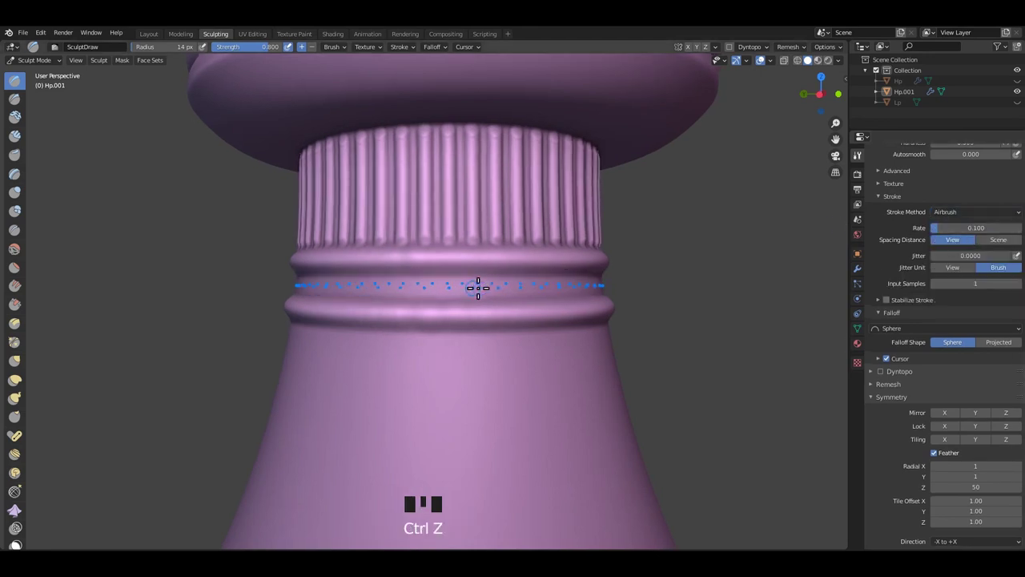
# Step: Review the brush stroke methods and undo the last beaded ring under the neck
pyautogui.click(463, 296)
pyautogui.press('ctrl+z')
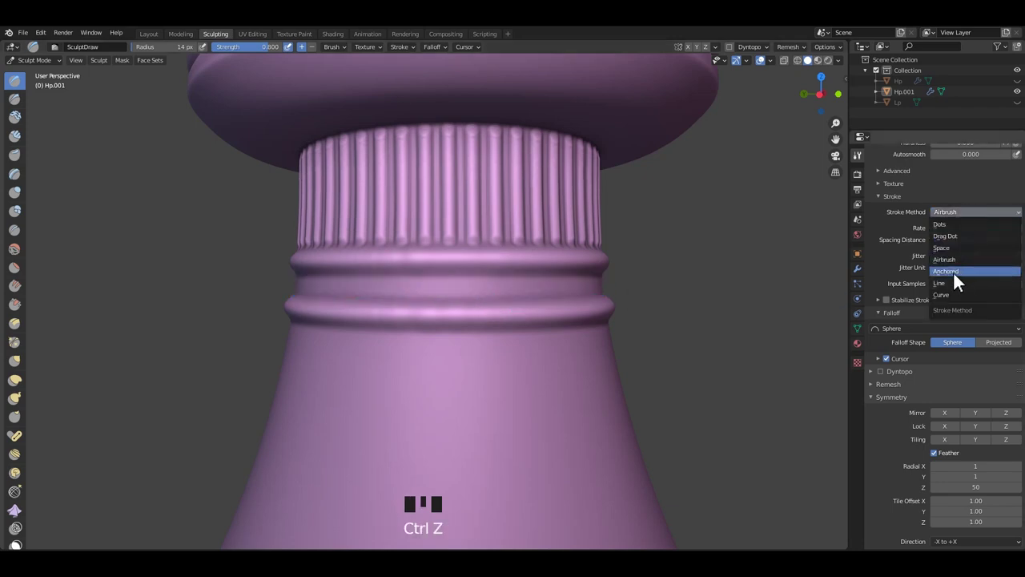
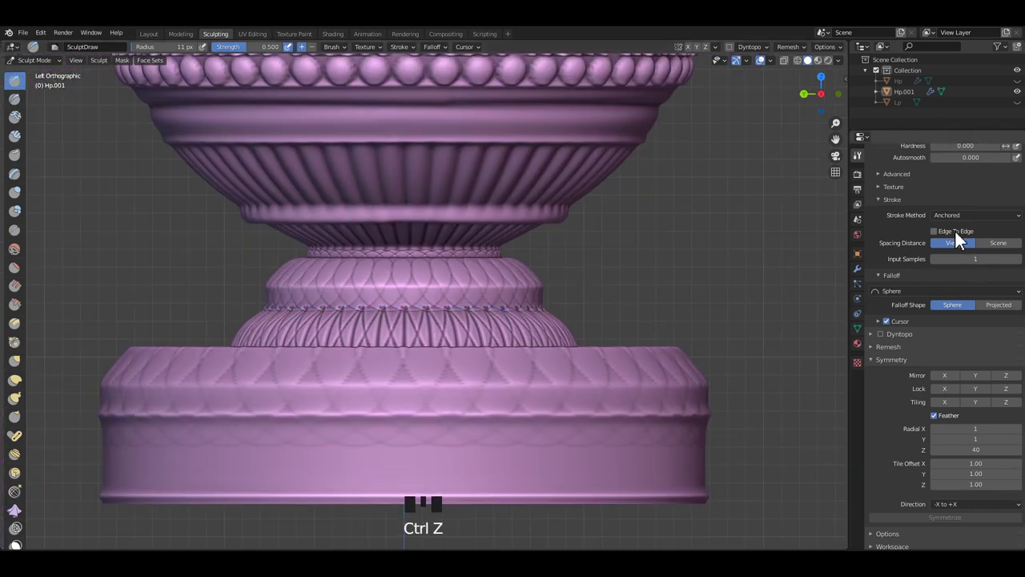
# Step: Orbit and zoom around the baluster to inspect the sculpted ornament bands
pyautogui.scroll(3)
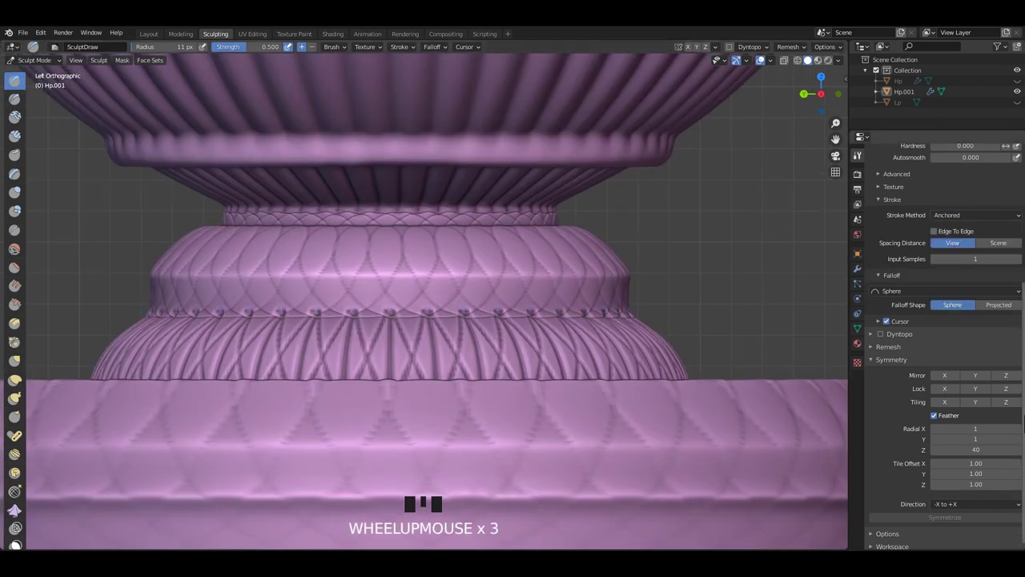
pyautogui.scroll(3)
pyautogui.moveTo(552, 322); pyautogui.dragTo(521, 351)
pyautogui.scroll(3)
pyautogui.moveTo(460, 414); pyautogui.dragTo(510, 325)
pyautogui.scroll(3)
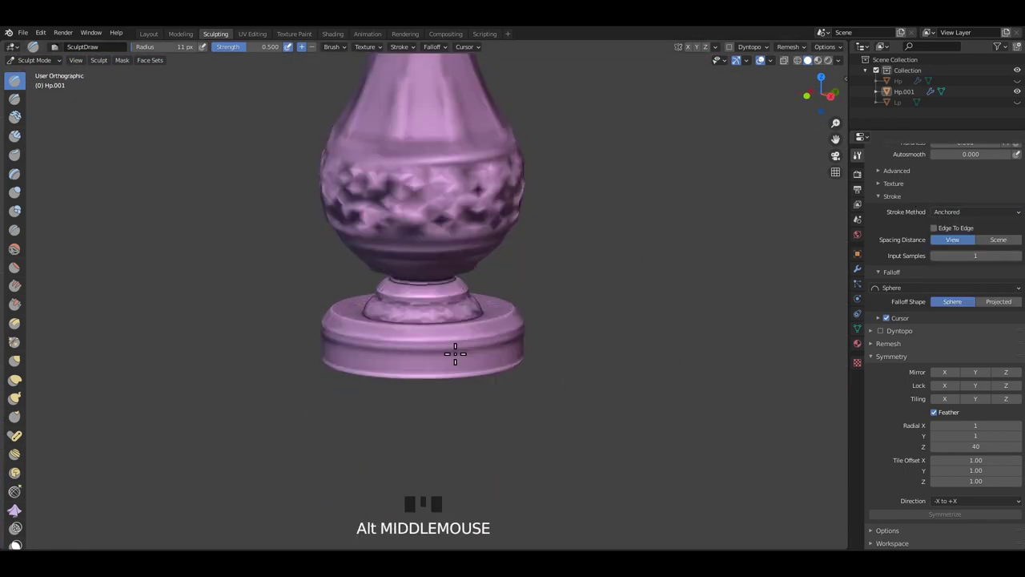
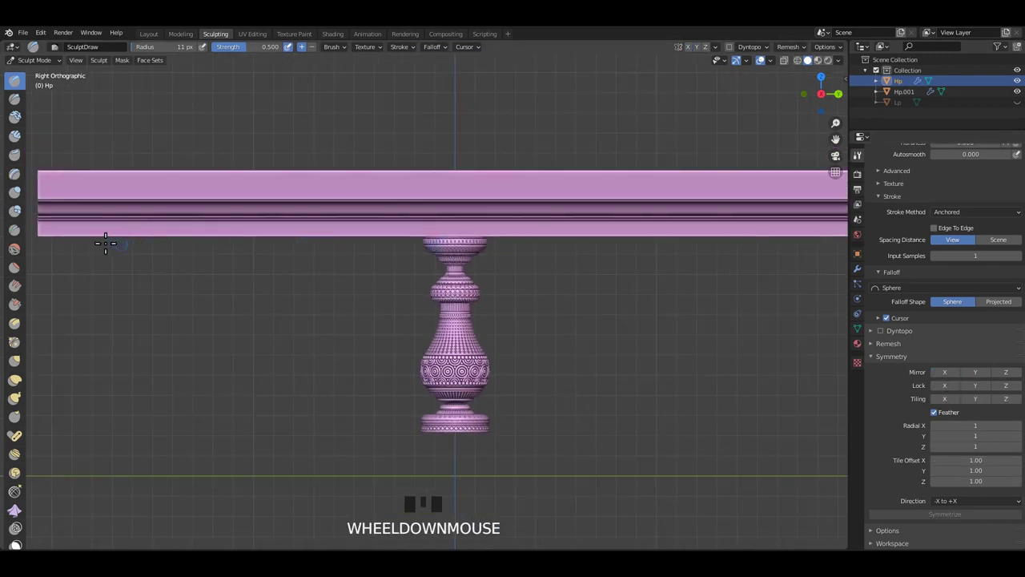
# Step: Resize the sculpting brush ready for stamping circle ornaments along the rail edge
pyautogui.scroll(3)
pyautogui.scroll(-3)
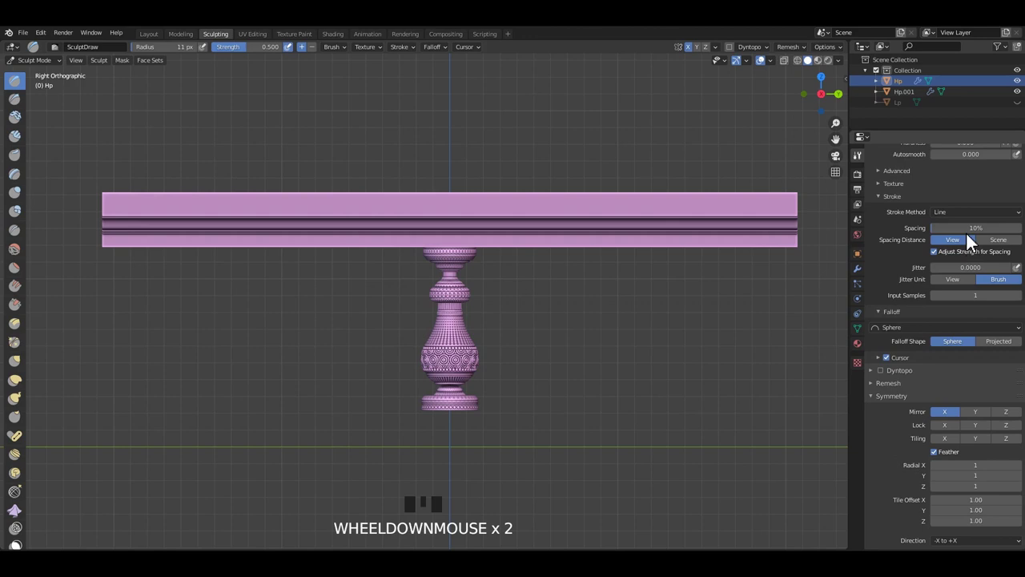
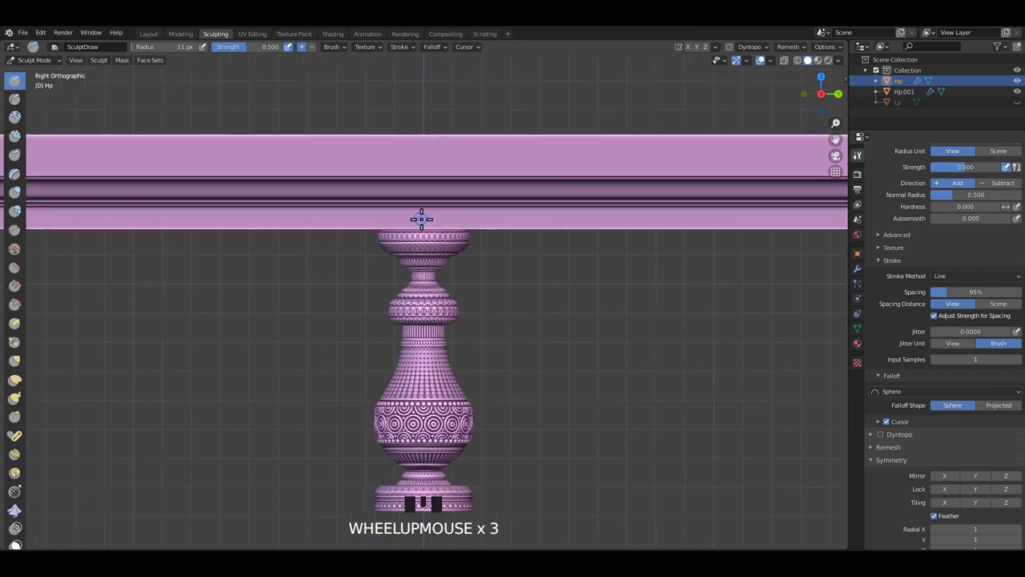
pyautogui.press('f')
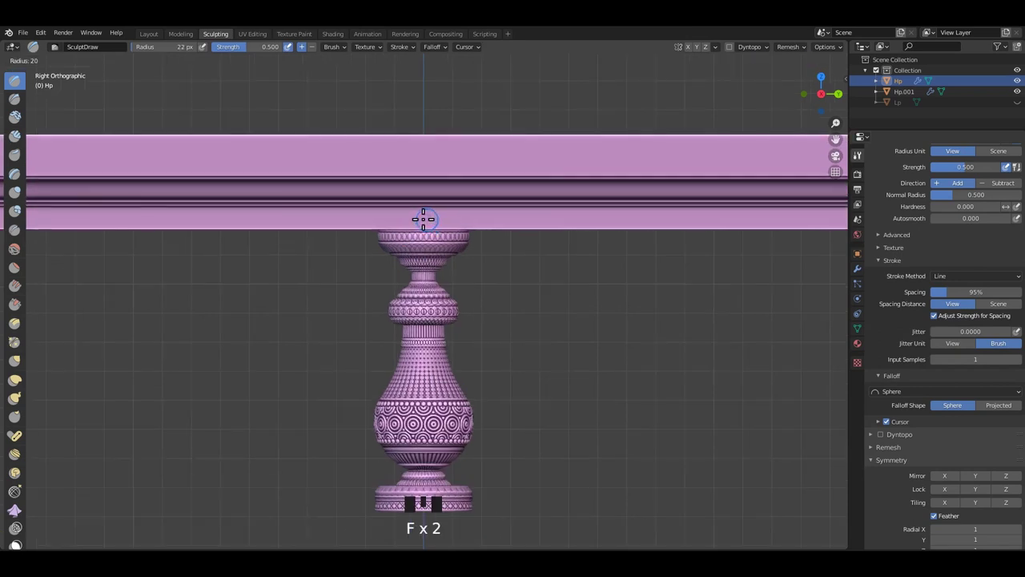
pyautogui.scroll(-3)
pyautogui.press('f')
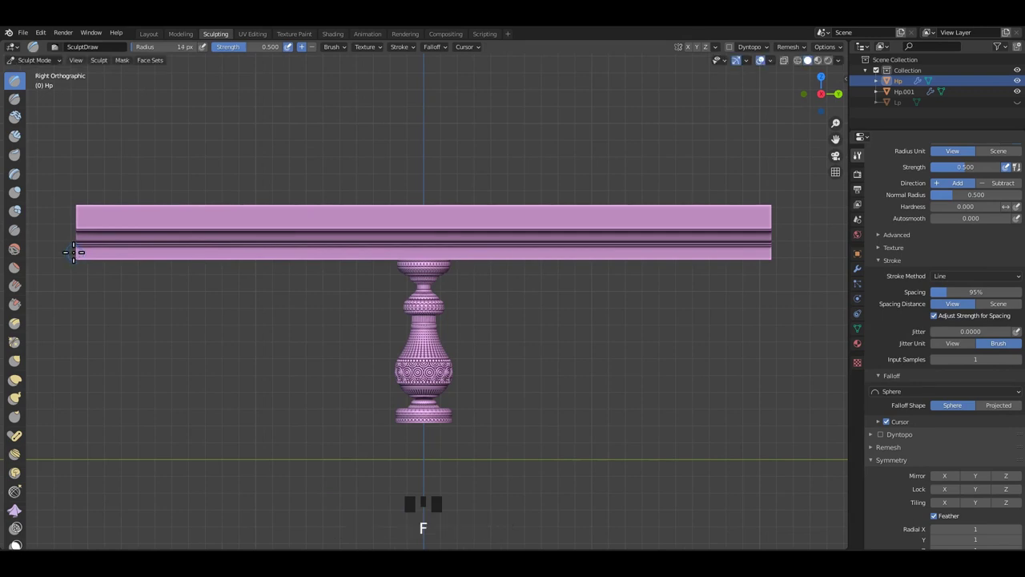
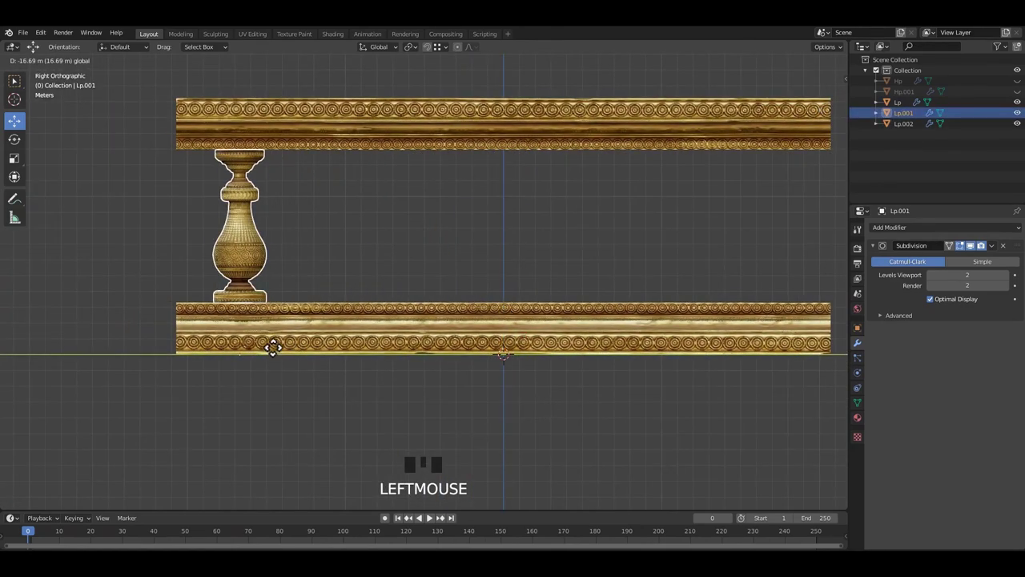
# Step: Duplicate the turned baluster to start the row between the rails
pyautogui.press('shift+d')
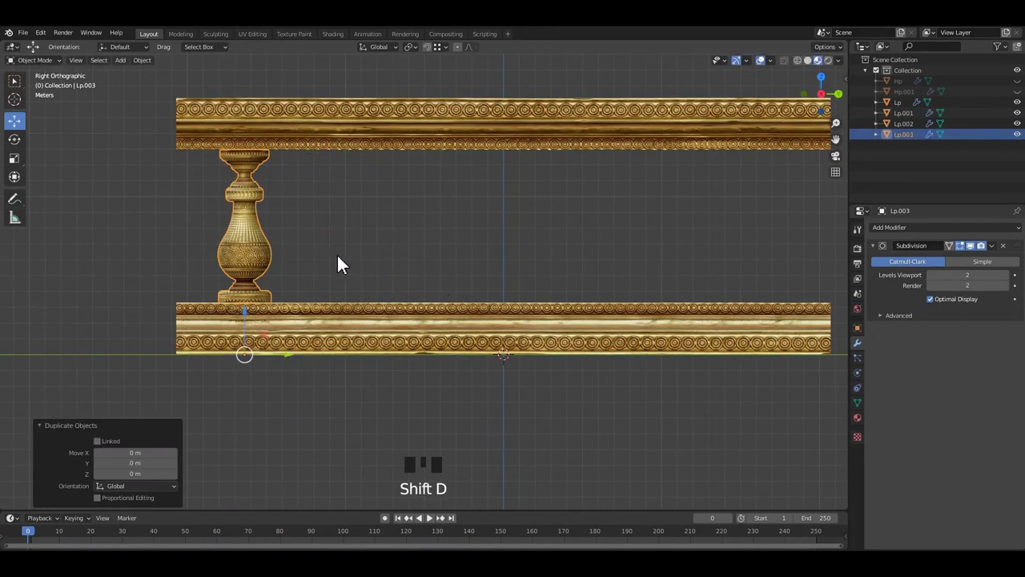
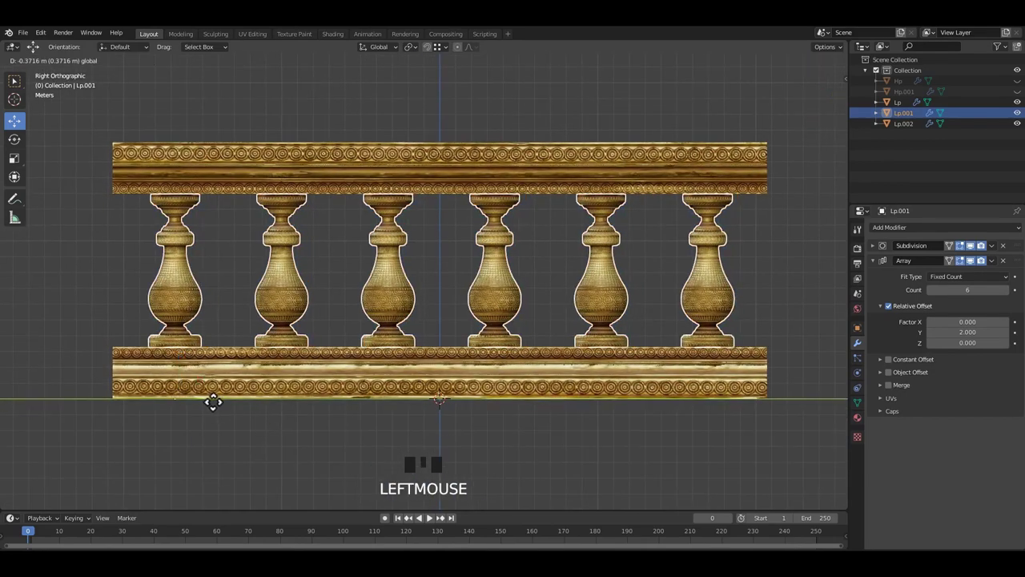
# Step: Save, then apply the Array modifier so the six balusters become real geometry
pyautogui.moveTo(351, 431); pyautogui.dragTo(350, 394)
pyautogui.middleClick(357, 408)
pyautogui.press('ctrl+s')
pyautogui.click(396, 304)
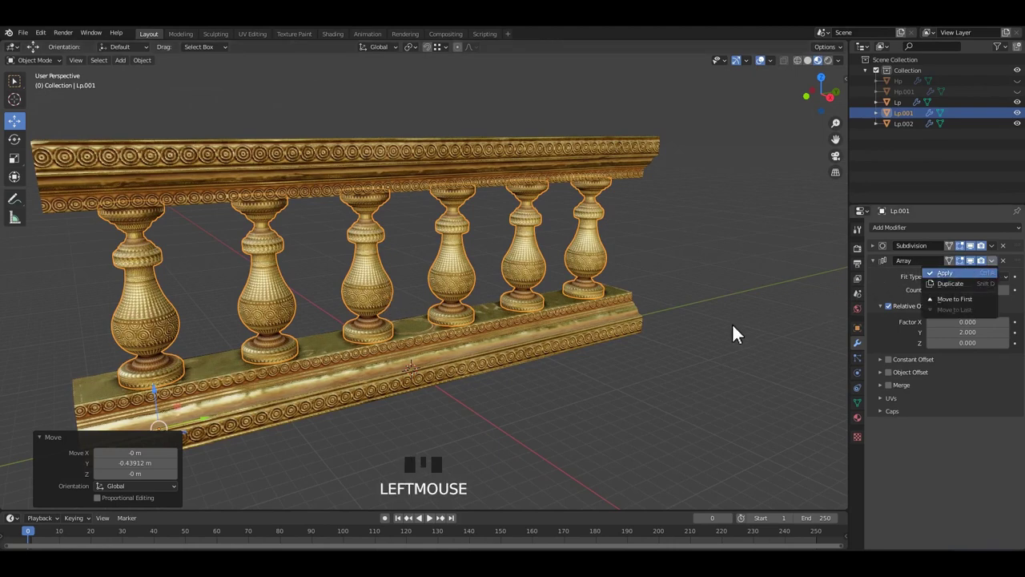
pyautogui.moveTo(727, 364); pyautogui.dragTo(760, 373)
pyautogui.click(653, 356)
# Step: Apply the object's transforms with Ctrl+A and join with Ctrl+J
pyautogui.moveTo(611, 344); pyautogui.dragTo(550, 183)
pyautogui.scroll(3)
pyautogui.moveTo(515, 235); pyautogui.dragTo(516, 288)
pyautogui.press('ctrl+a')
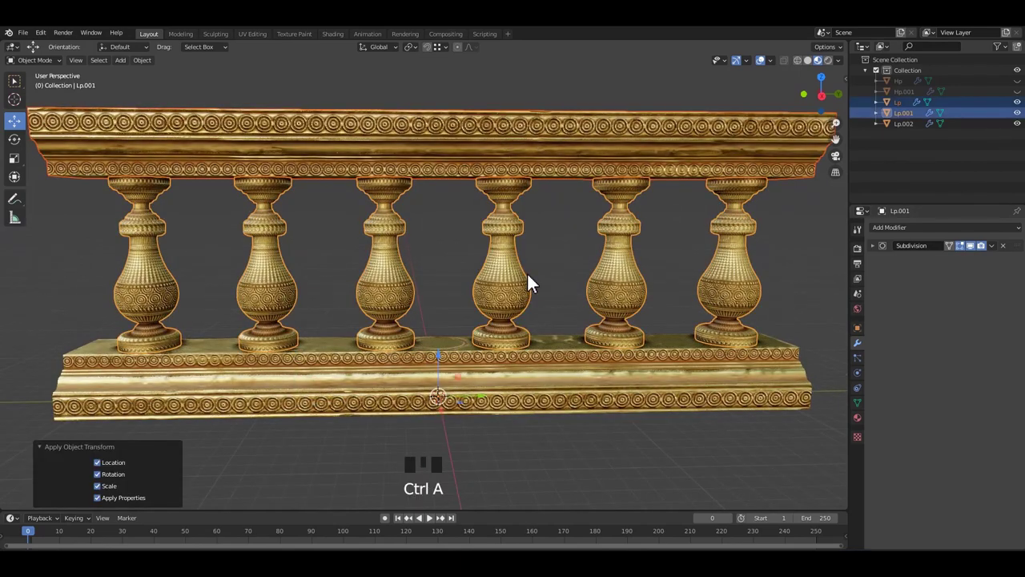
pyautogui.press('ctrl+j')
# Step: Save the file and add the top and bottom rails to the selection for the single railing object
pyautogui.moveTo(554, 265); pyautogui.dragTo(534, 274)
pyautogui.moveTo(508, 278); pyautogui.dragTo(499, 290)
pyautogui.scroll(3)
pyautogui.moveTo(557, 291); pyautogui.dragTo(527, 272)
pyautogui.press('ctrl+s')
pyautogui.moveTo(522, 271); pyautogui.dragTo(562, 298)
pyautogui.scroll(-3)
pyautogui.moveTo(531, 289); pyautogui.dragTo(546, 191)
pyautogui.press('ctrl+s')
pyautogui.click(533, 268)
pyautogui.press('g')
pyautogui.click(574, 364)
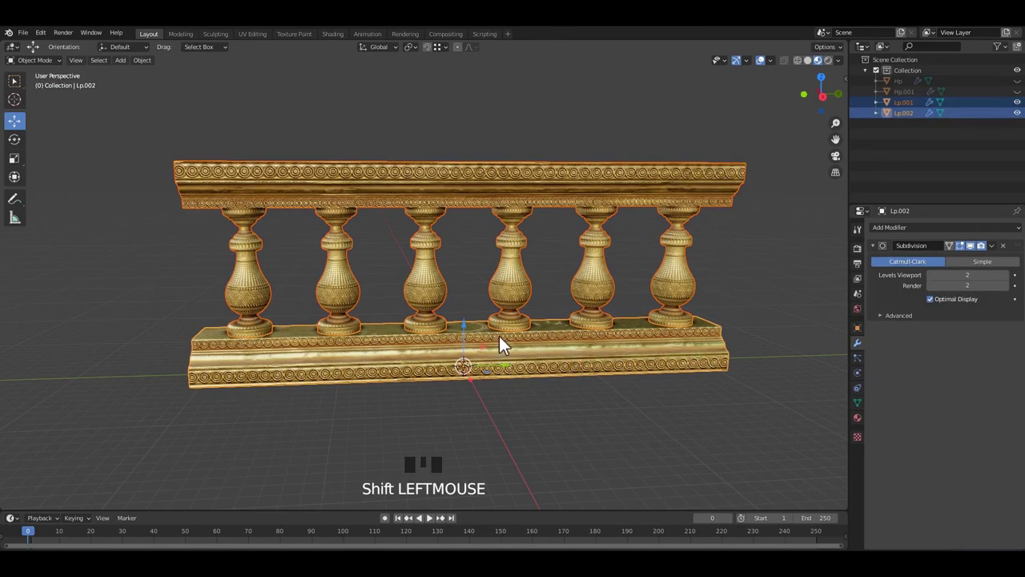
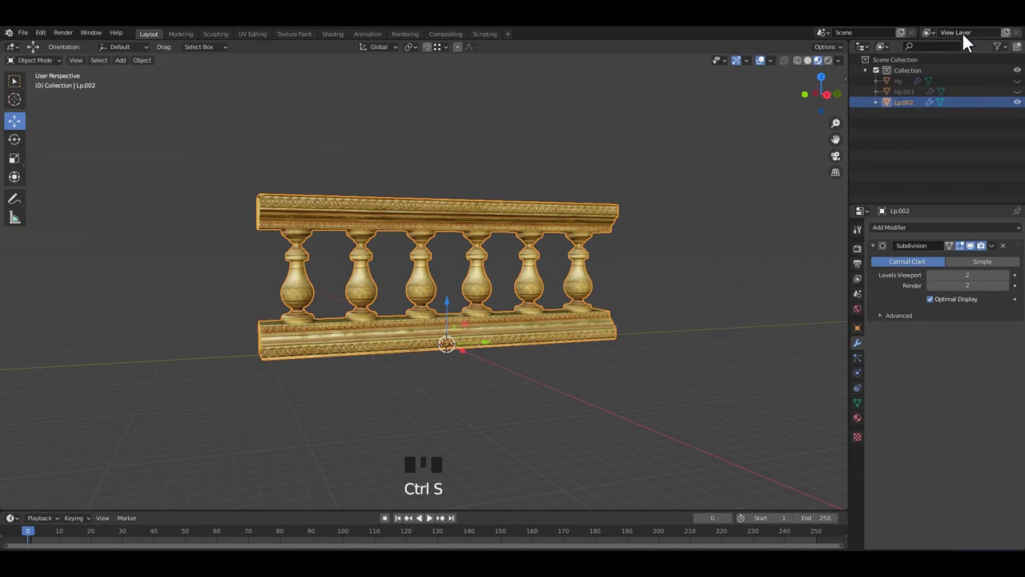
# Step: Add a Corrective Smooth modifier (factor 0.5, 5 repeats) to the joined railing Lp.001
pyautogui.middleClick(549, 231)
pyautogui.click(549, 225)
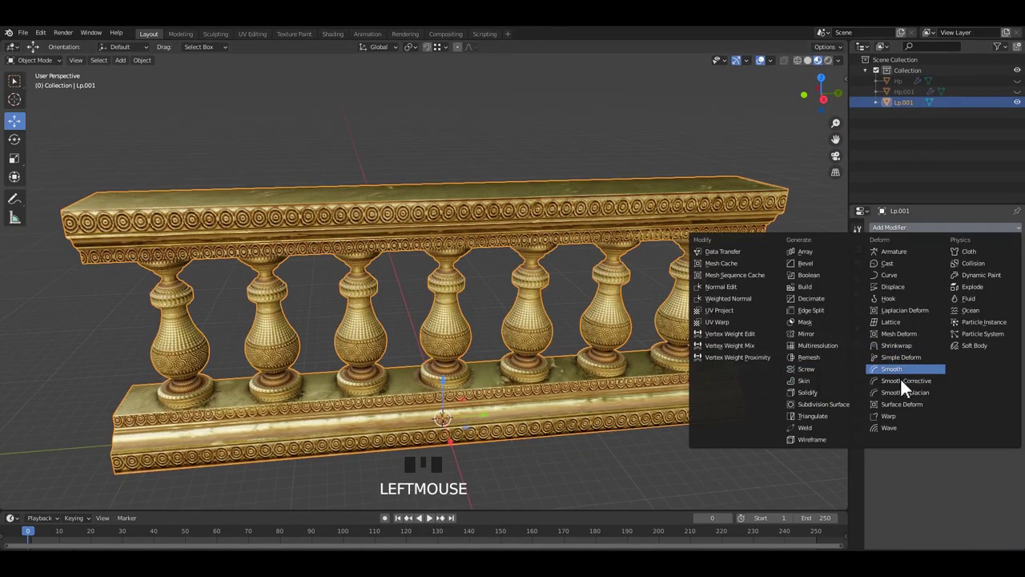
pyautogui.click(652, 311)
pyautogui.scroll(-3)
pyautogui.middleClick(614, 319)
pyautogui.scroll(3)
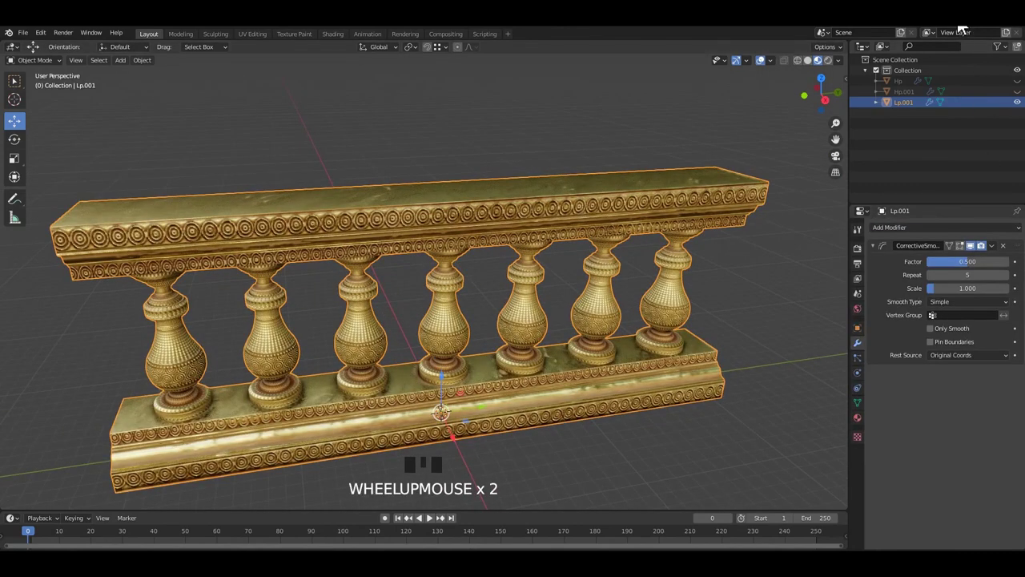
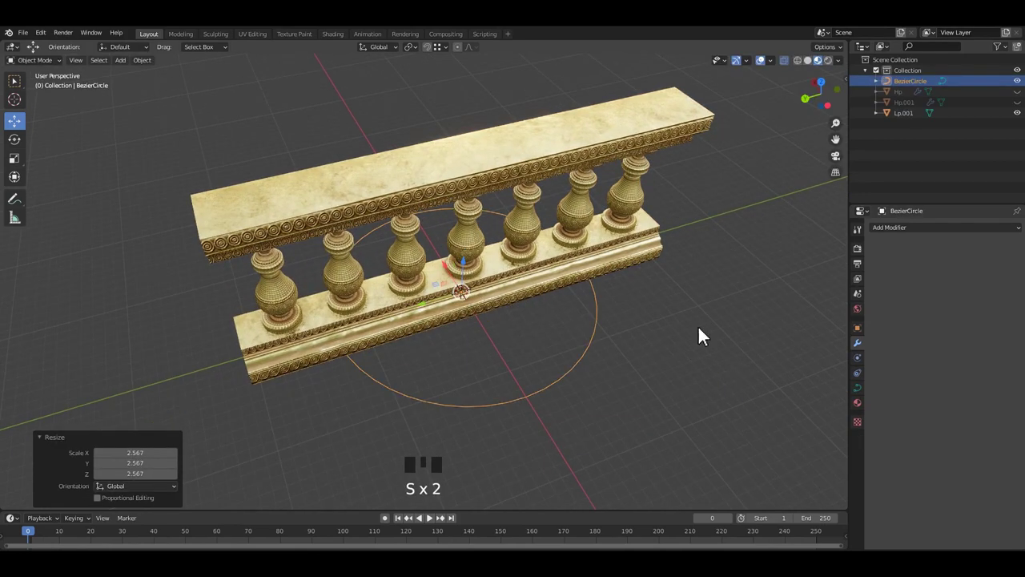
# Step: Select railing Lp.001 and scale it so it arcs along the BezierCircle
pyautogui.doubleClick(618, 261)
pyautogui.press('s')
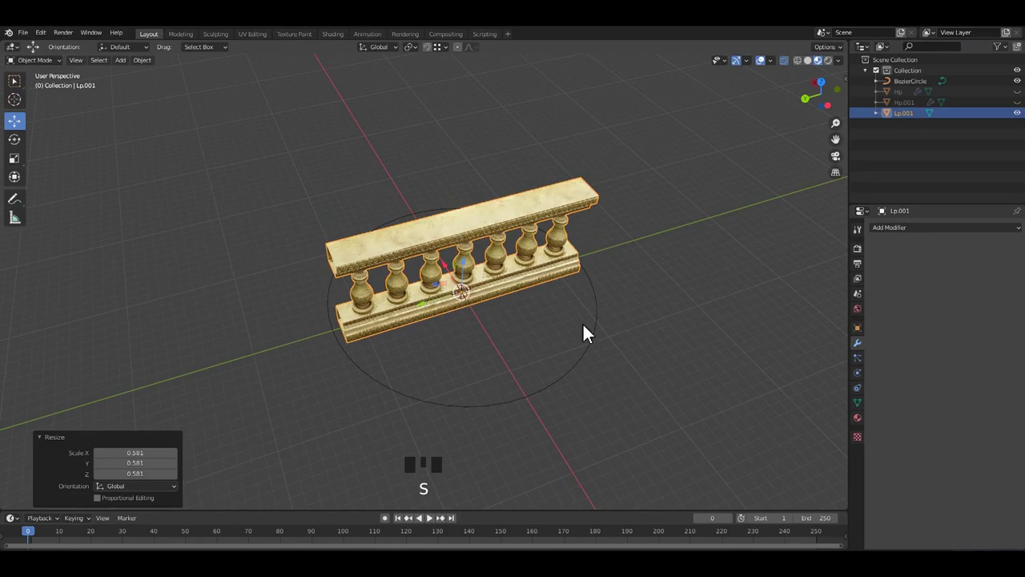
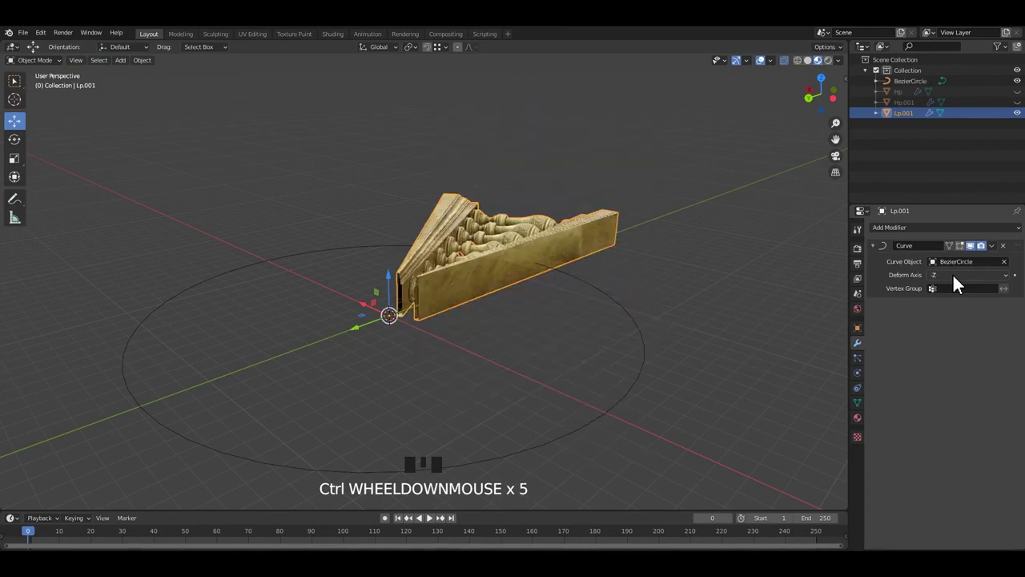
pyautogui.scroll(-3)
pyautogui.scroll(3)
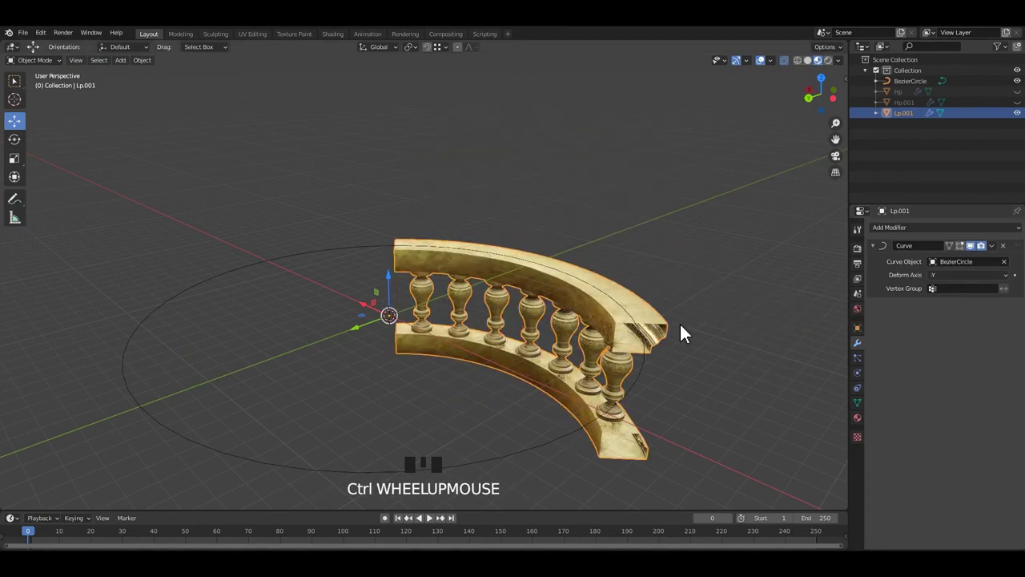
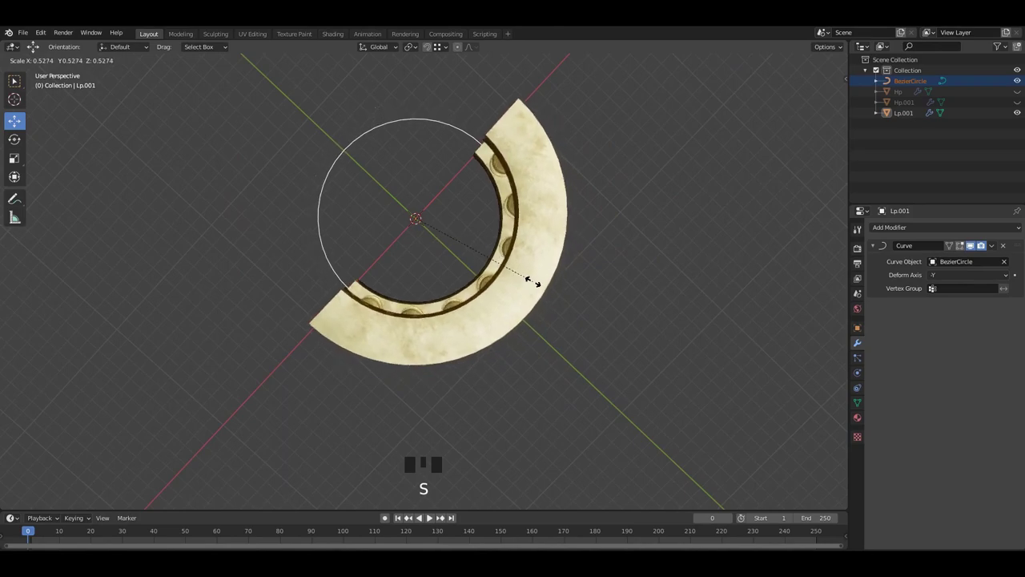
# Step: Confirm the circle's new size, save, and orbit around the ring to check the bent railing
pyautogui.click(623, 317)
pyautogui.moveTo(560, 294); pyautogui.dragTo(519, 229)
pyautogui.scroll(3)
pyautogui.middleClick(467, 242)
pyautogui.moveTo(538, 317); pyautogui.dragTo(580, 292)
pyautogui.press('ctrl+s')
pyautogui.moveTo(578, 292); pyautogui.dragTo(618, 301)
pyautogui.middleClick(571, 326)
pyautogui.scroll(3)
pyautogui.moveTo(539, 322); pyautogui.dragTo(698, 293)
pyautogui.click(699, 293)
pyautogui.moveTo(659, 326); pyautogui.dragTo(483, 335)
pyautogui.scroll(-3)
pyautogui.moveTo(500, 377); pyautogui.dragTo(241, 529)
pyautogui.click(242, 529)
# Step: Scale the BezierCircle again until the railing closes into a full ring, then save
pyautogui.press('s')
pyautogui.click(669, 386)
pyautogui.moveTo(560, 344); pyautogui.dragTo(689, 261)
pyautogui.press('ctrl+s')
pyautogui.scroll(3)
pyautogui.scroll(-3)
pyautogui.moveTo(662, 265); pyautogui.dragTo(630, 276)
pyautogui.press('ctrl+s')
pyautogui.moveTo(625, 270); pyautogui.dragTo(555, 243)
pyautogui.press('ctrl+s')
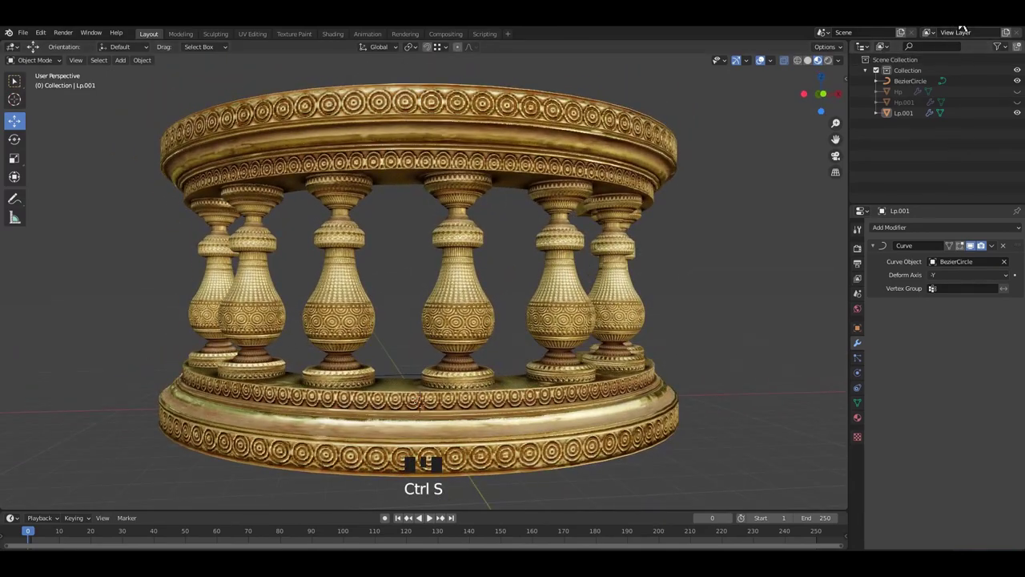
# Step: Zoom in on the rail and baluster cap to inspect the carved crisscross and scale bands
pyautogui.moveTo(401, 304); pyautogui.dragTo(413, 289)
pyautogui.scroll(3)
pyautogui.moveTo(541, 347); pyautogui.dragTo(536, 341)
pyautogui.moveTo(521, 315); pyautogui.dragTo(520, 364)
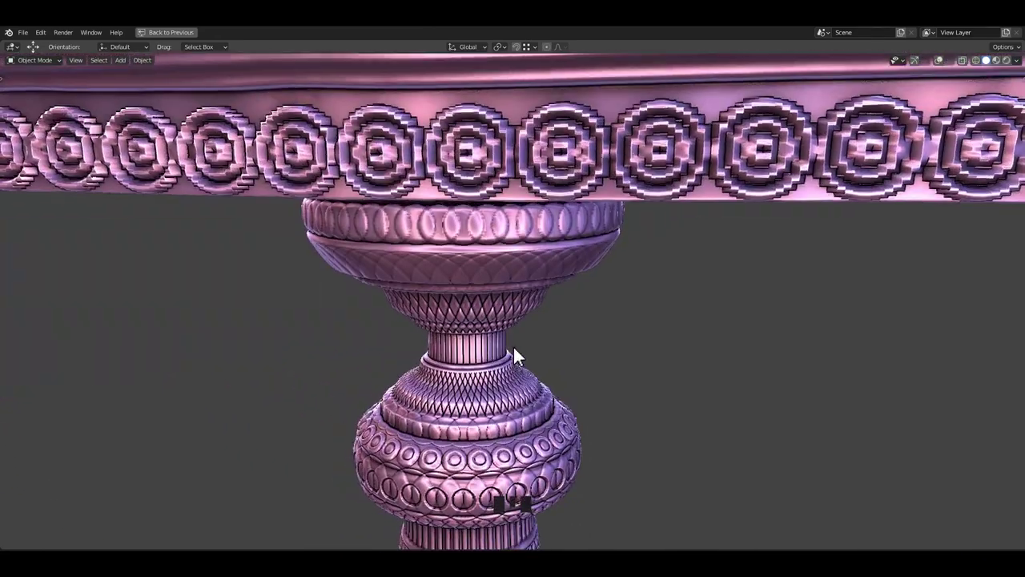